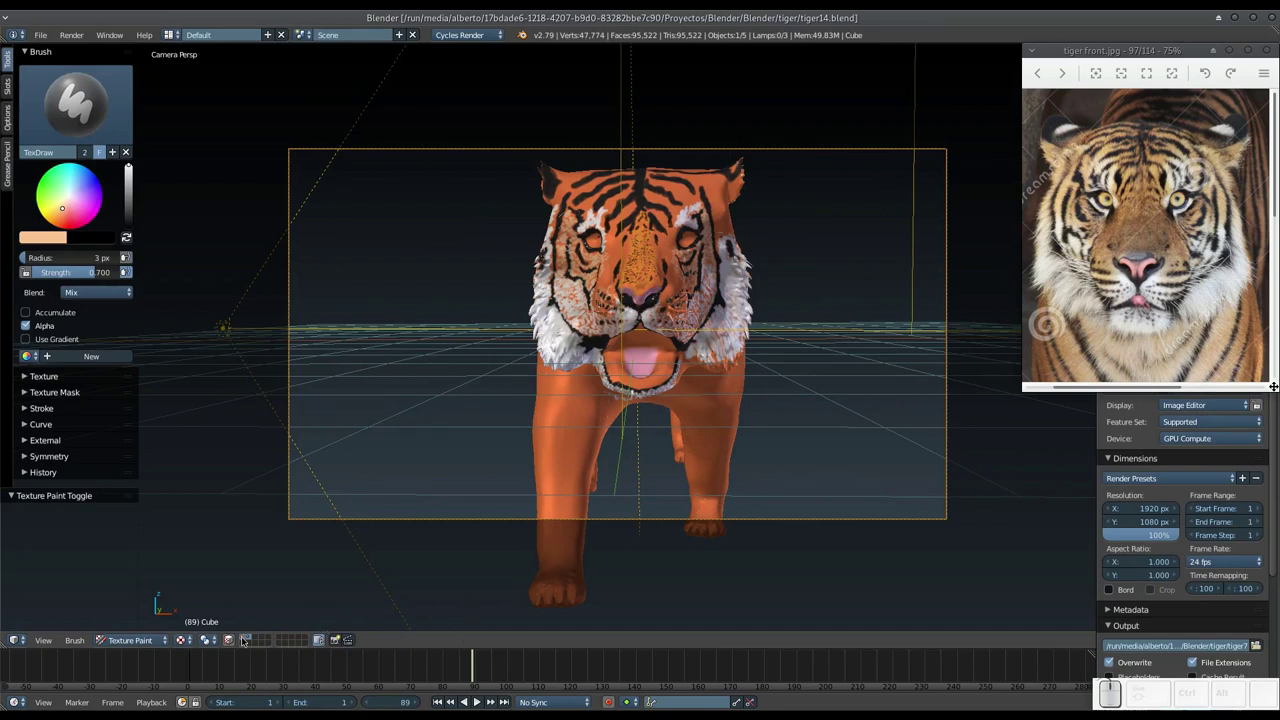
# Leave the camera view and frame the tiger's painted head close up from the front.
pyautogui.click(603, 316)
pyautogui.middleClick(603, 316)
pyautogui.moveTo(616, 371); pyautogui.dragTo(573, 351)
pyautogui.moveTo(568, 356); pyautogui.dragTo(650, 325)
pyautogui.moveTo(658, 344); pyautogui.dragTo(694, 317)
pyautogui.click(697, 321)
pyautogui.press('KP_Add')
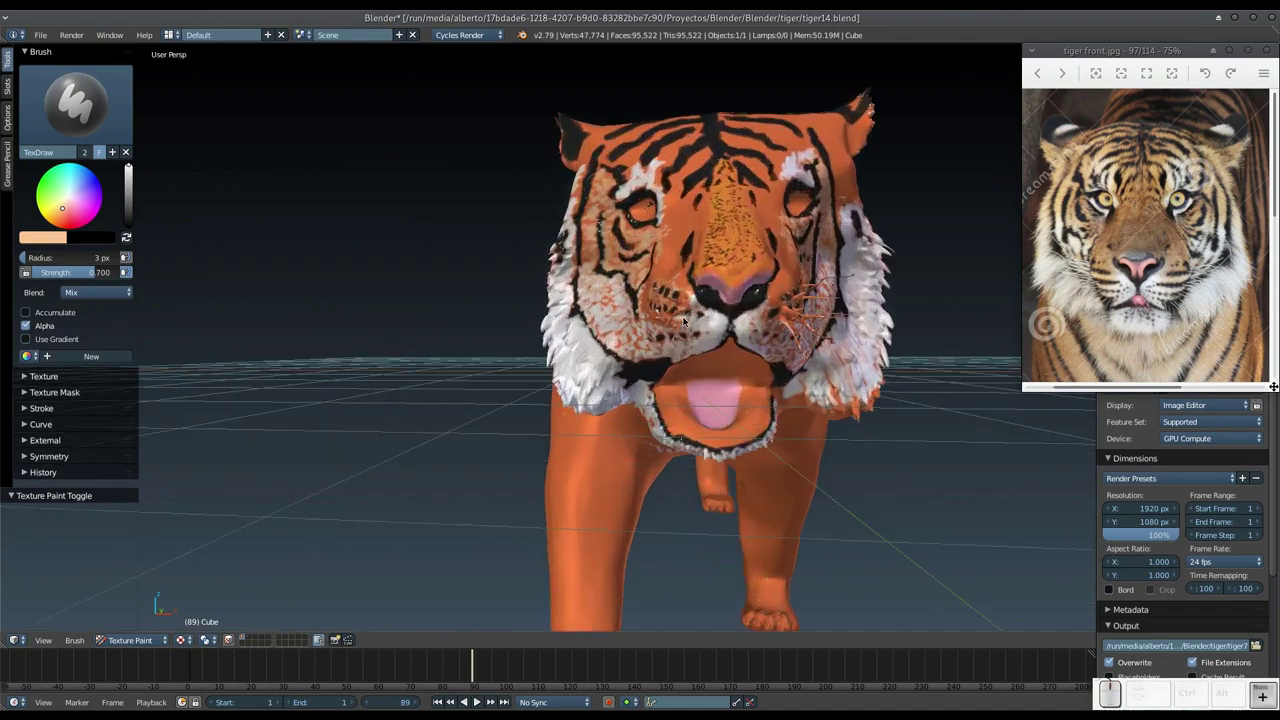
pyautogui.moveTo(749, 264); pyautogui.dragTo(664, 291)
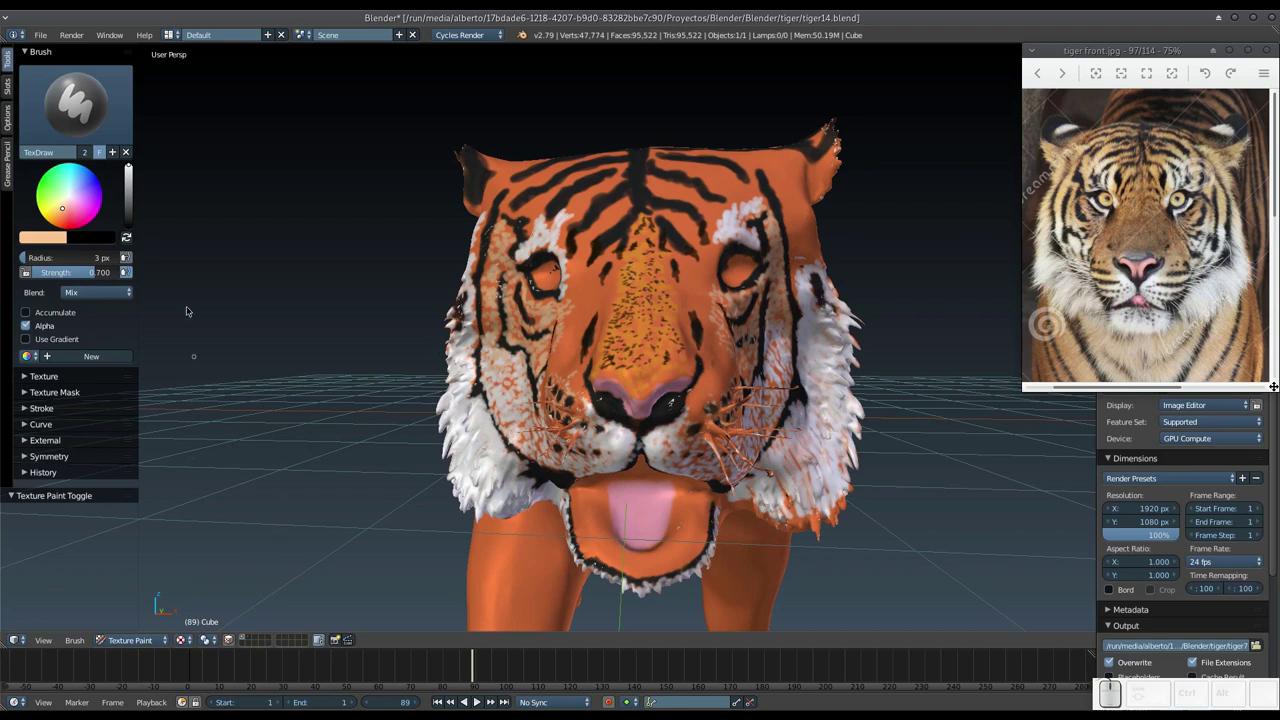
# Bring up the brush colour picker from the Tool Shelf swatch to darken the paint colour.
pyautogui.click(55, 237)
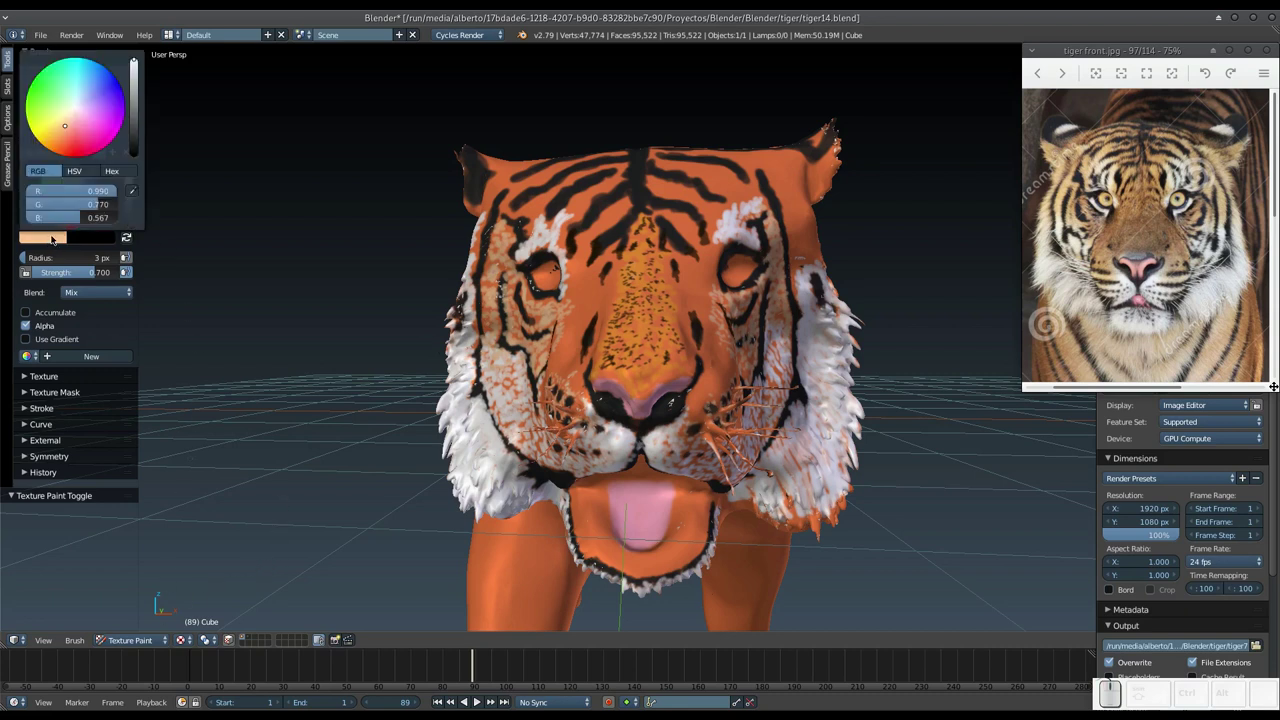
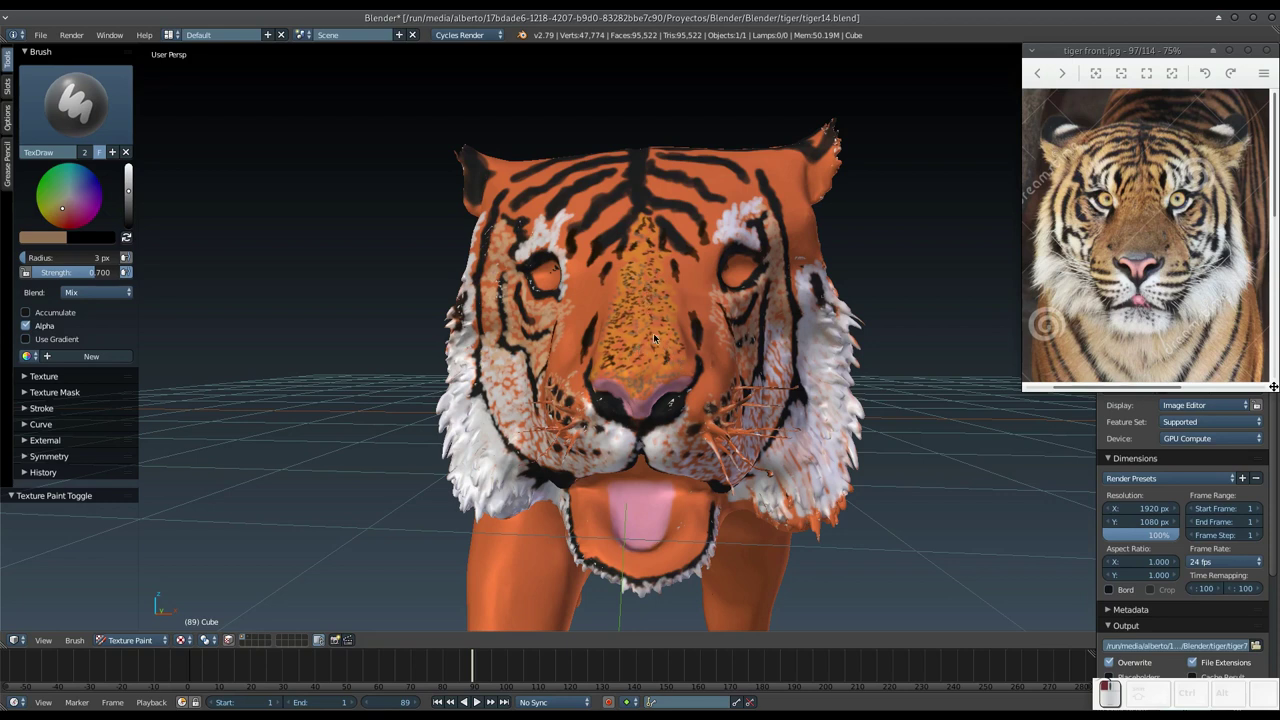
# Shift the brush colour on the colour wheel to a warm orange and confirm it.
pyautogui.click(642, 334)
pyautogui.moveTo(646, 334); pyautogui.dragTo(407, 304)
pyautogui.click(132, 189)
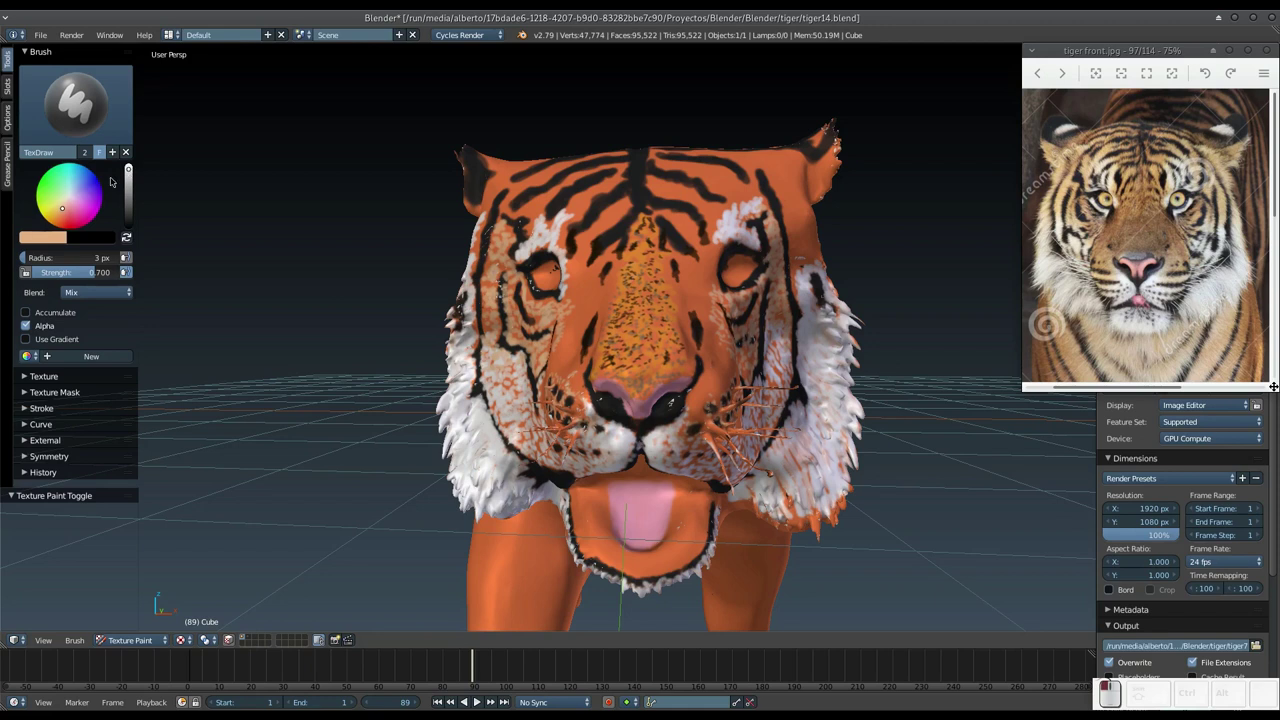
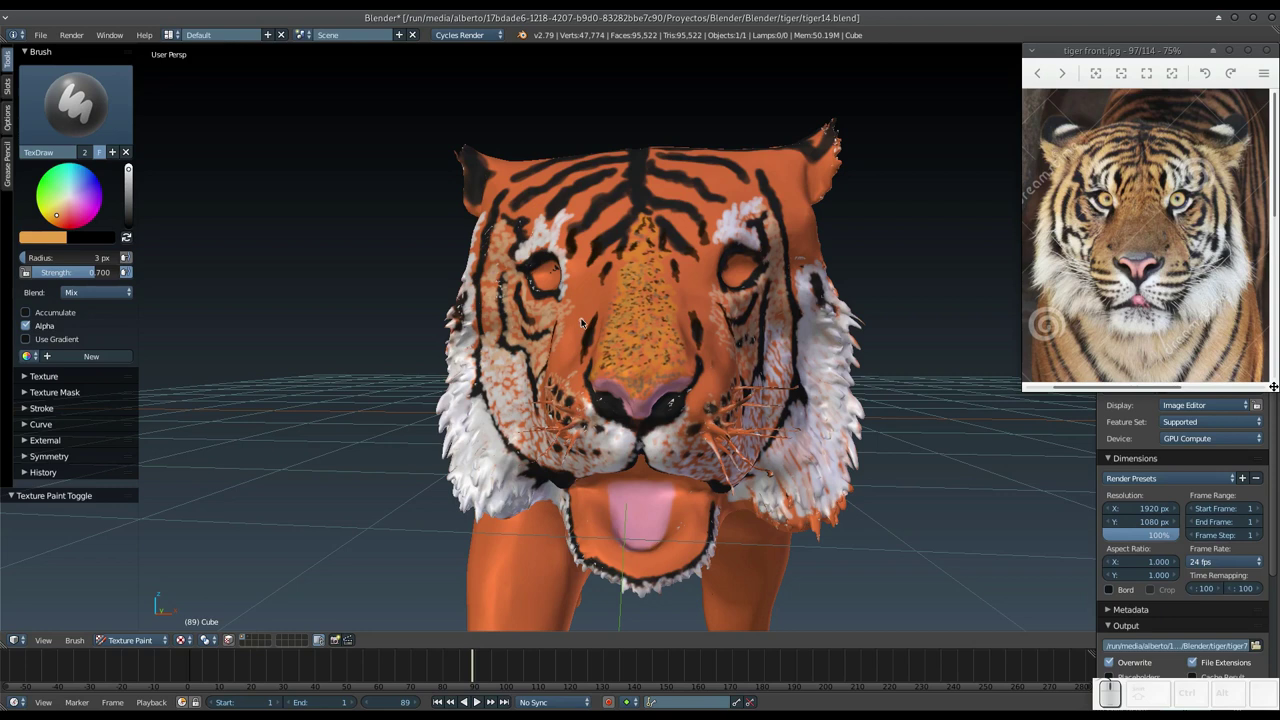
# Paint orange TexDraw fur strokes across the tiger's forehead between the stripes.
pyautogui.moveTo(622, 268); pyautogui.dragTo(584, 375)
pyautogui.moveTo(585, 378); pyautogui.dragTo(713, 327)
pyautogui.moveTo(698, 331); pyautogui.dragTo(575, 351)
pyautogui.moveTo(575, 357); pyautogui.dragTo(566, 364)
# Orbit over the head and paint orange fur strokes along the top of the crown.
pyautogui.middleClick(568, 363)
pyautogui.moveTo(699, 337); pyautogui.dragTo(651, 244)
pyautogui.middleClick(633, 274)
pyautogui.middleClick(615, 303)
pyautogui.moveTo(500, 341); pyautogui.dragTo(538, 293)
pyautogui.moveTo(533, 297); pyautogui.dragTo(528, 263)
pyautogui.middleClick(537, 273)
pyautogui.moveTo(609, 316); pyautogui.dragTo(581, 317)
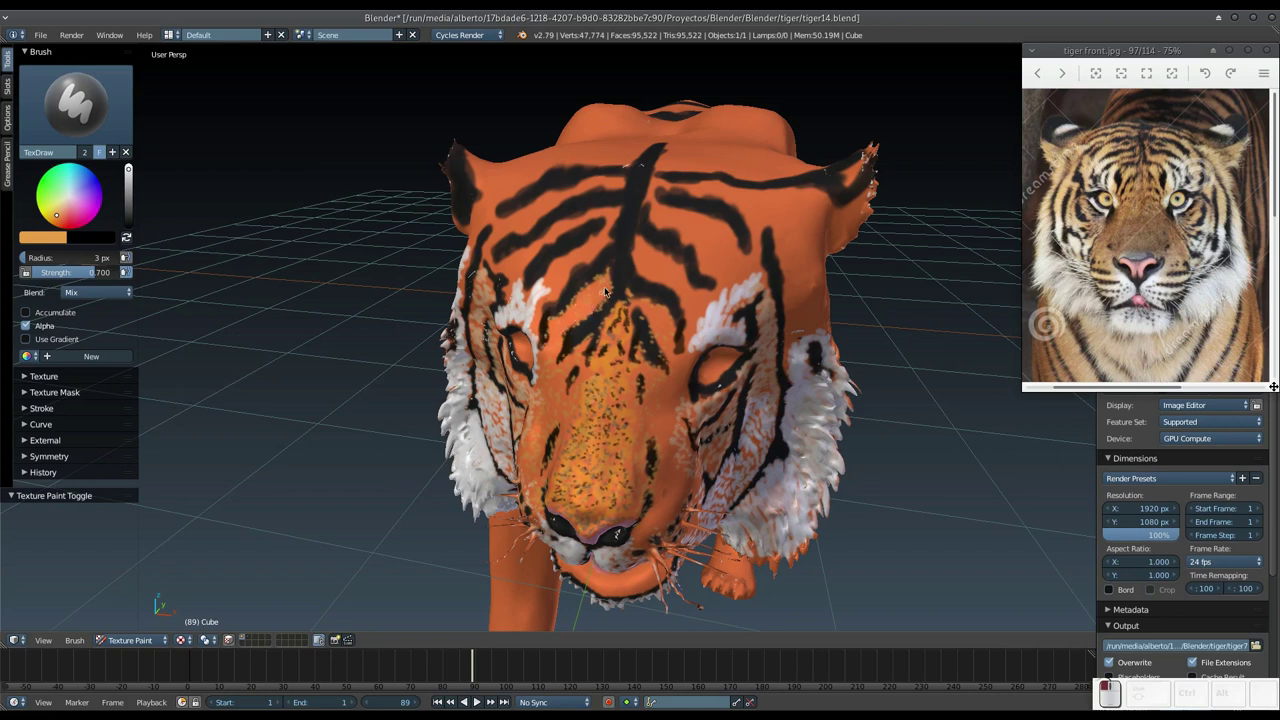
# Return to a front view and paint fine orange strokes between the tiger's eyes.
pyautogui.moveTo(603, 240); pyautogui.dragTo(537, 311)
pyautogui.moveTo(601, 304); pyautogui.dragTo(668, 242)
pyautogui.middleClick(658, 265)
pyautogui.middleClick(636, 262)
pyautogui.moveTo(625, 226); pyautogui.dragTo(662, 149)
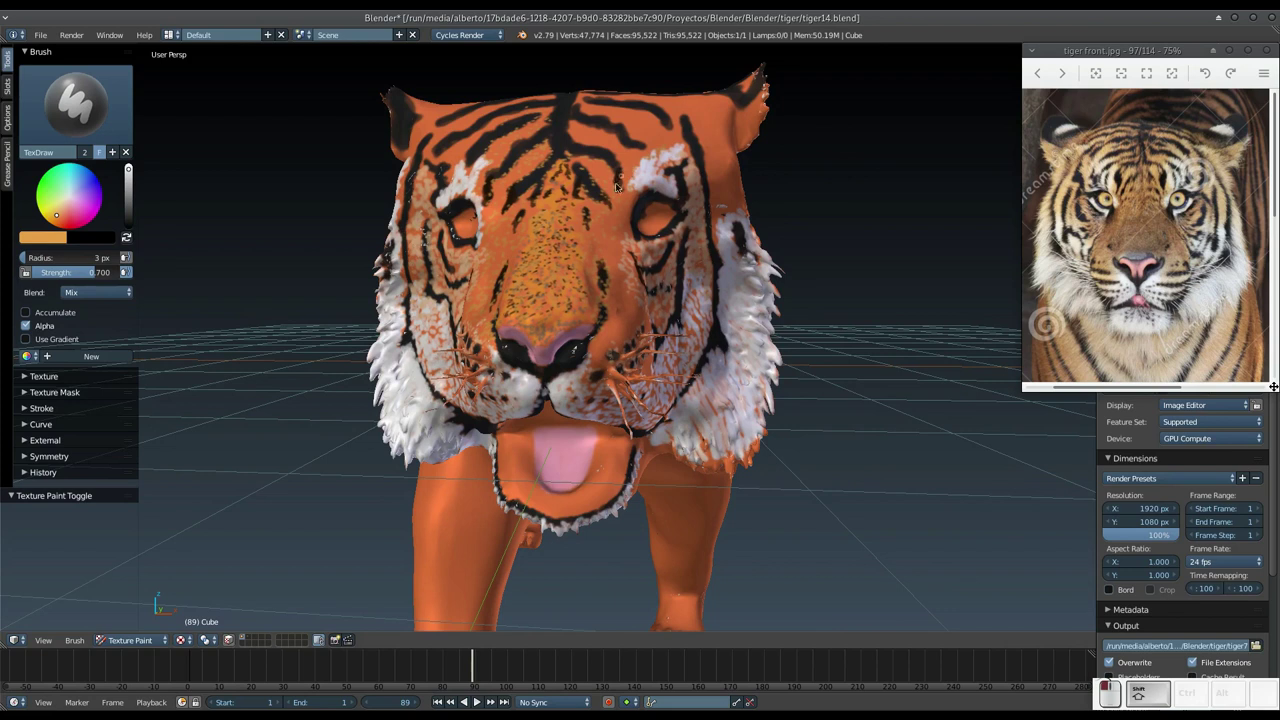
pyautogui.click(614, 221)
pyautogui.middleClick(620, 218)
pyautogui.moveTo(672, 376); pyautogui.dragTo(600, 275)
pyautogui.moveTo(634, 327); pyautogui.dragTo(571, 317)
pyautogui.click(509, 311)
# Add short orange fur strokes up the forehead and onto the crown between the stripes.
pyautogui.moveTo(632, 332); pyautogui.dragTo(645, 289)
pyautogui.moveTo(640, 282); pyautogui.dragTo(616, 176)
pyautogui.click(592, 128)
pyautogui.moveTo(593, 139); pyautogui.dragTo(619, 158)
pyautogui.moveTo(465, 148); pyautogui.dragTo(504, 137)
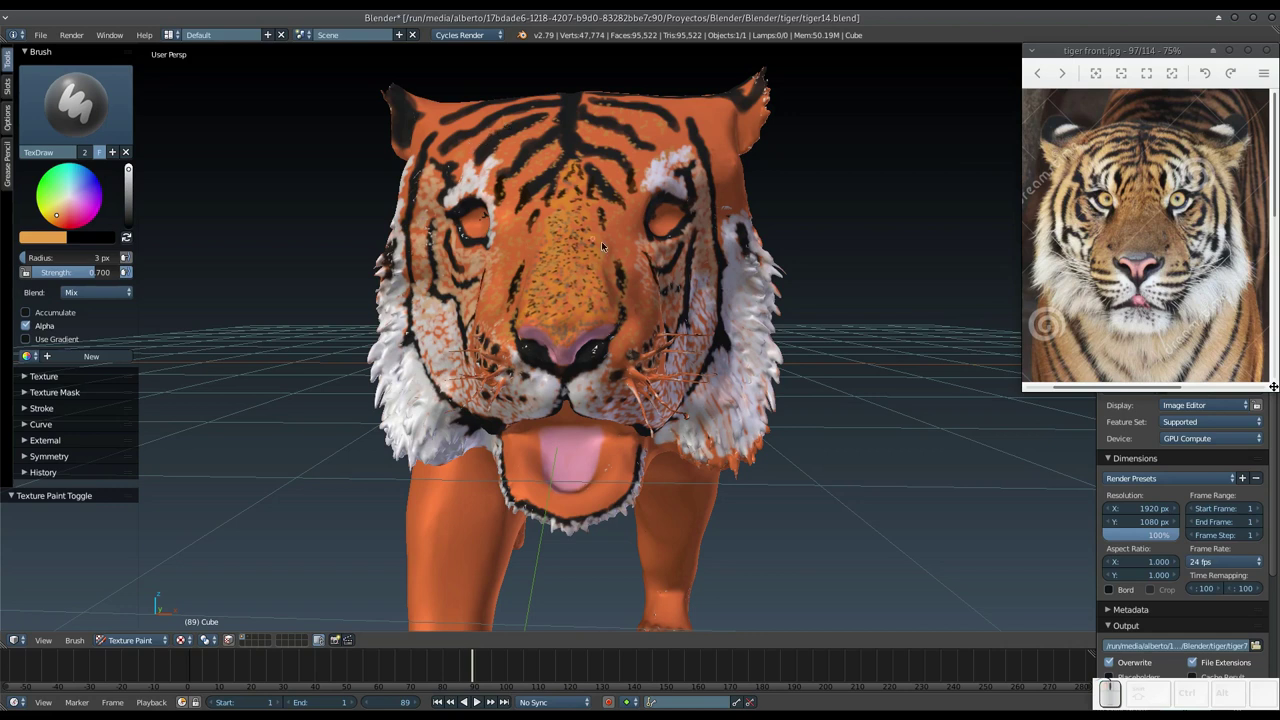
# Try a larger brush radius with F, keep the fine 3 px size and pick a pale cream colour.
pyautogui.click(500, 361)
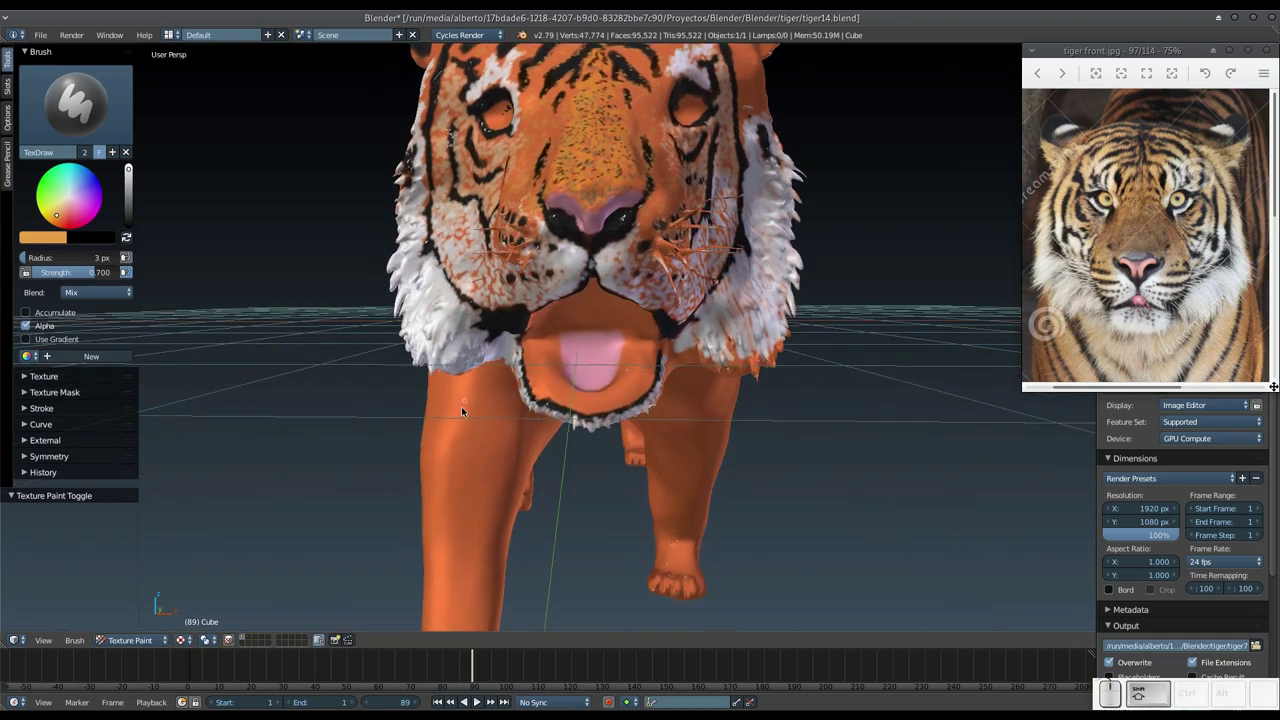
pyautogui.click(458, 424)
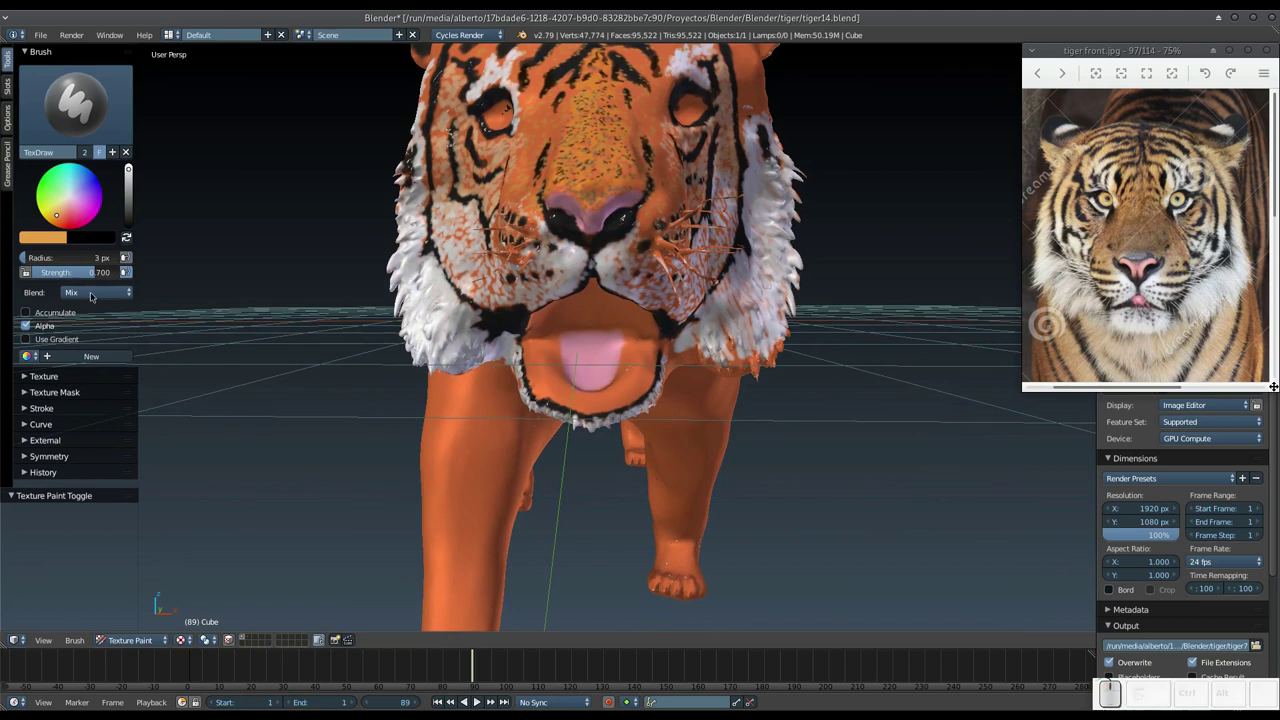
pyautogui.press('f')
pyautogui.click(400, 459)
pyautogui.moveTo(458, 446); pyautogui.dragTo(332, 385)
pyautogui.click(52, 240)
pyautogui.click(133, 190)
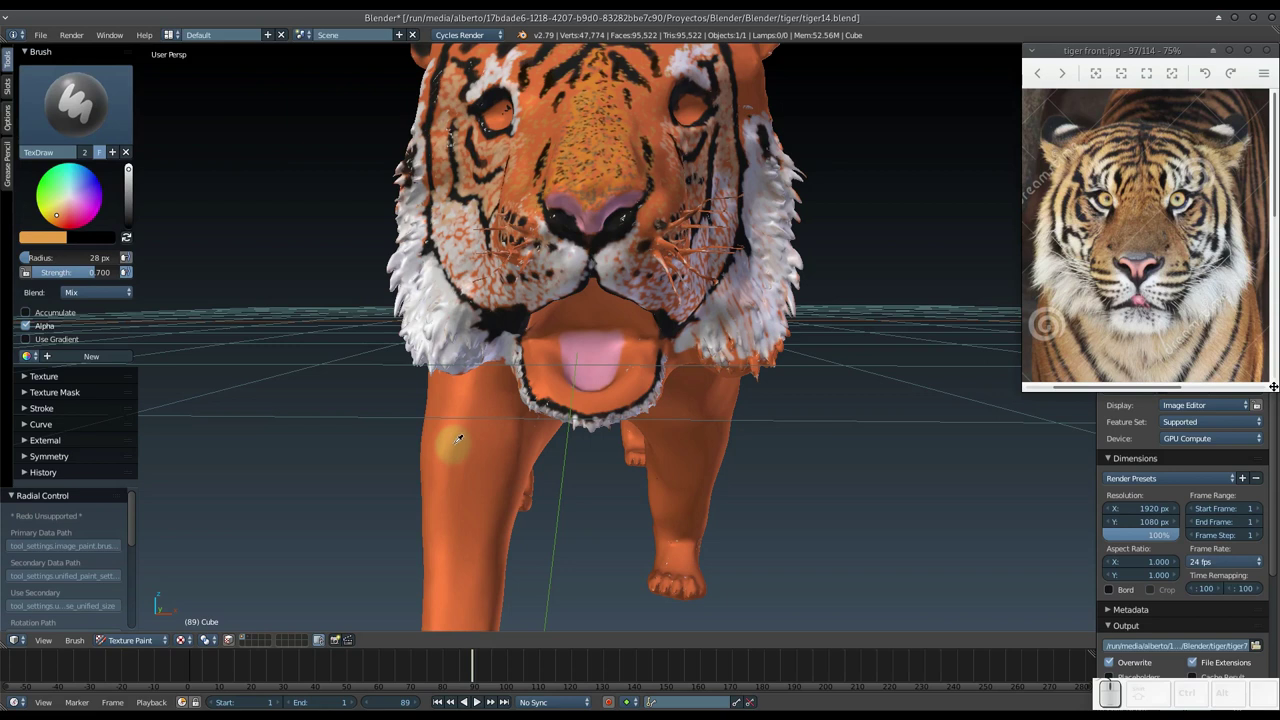
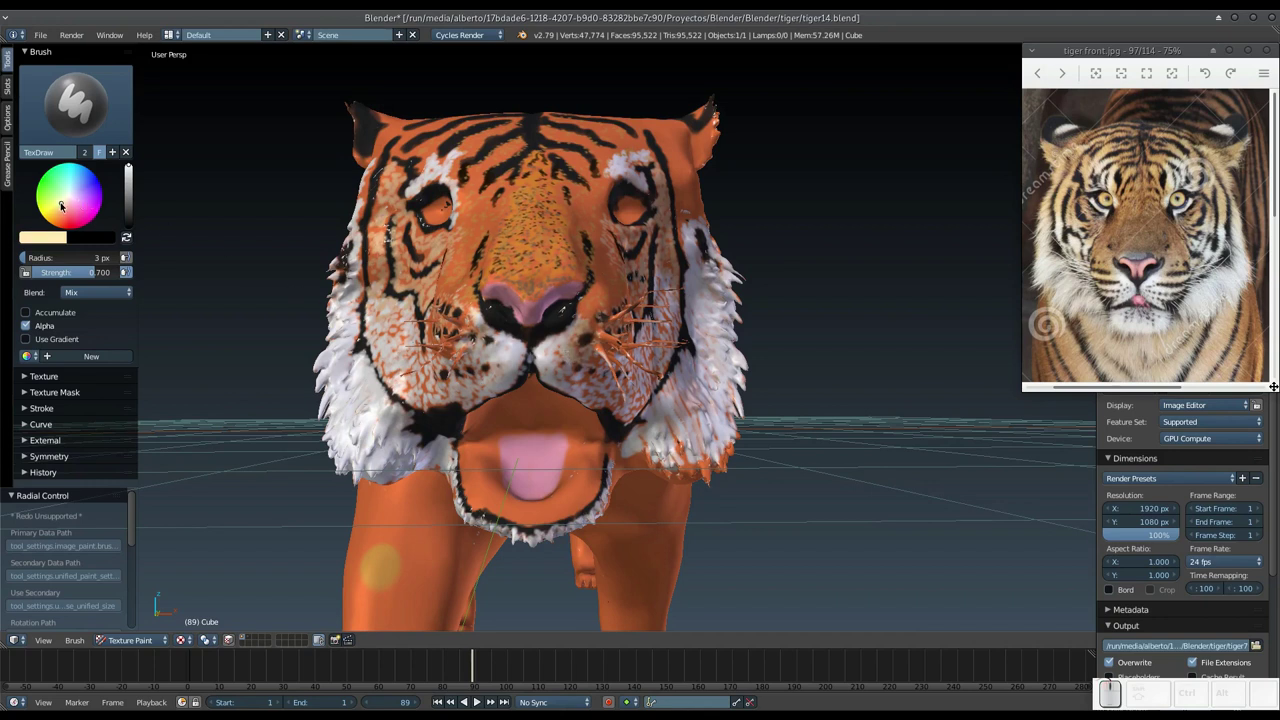
# Load a pale cream colour and dab first fur strokes on the cheek, checking from side and front.
pyautogui.click(132, 163)
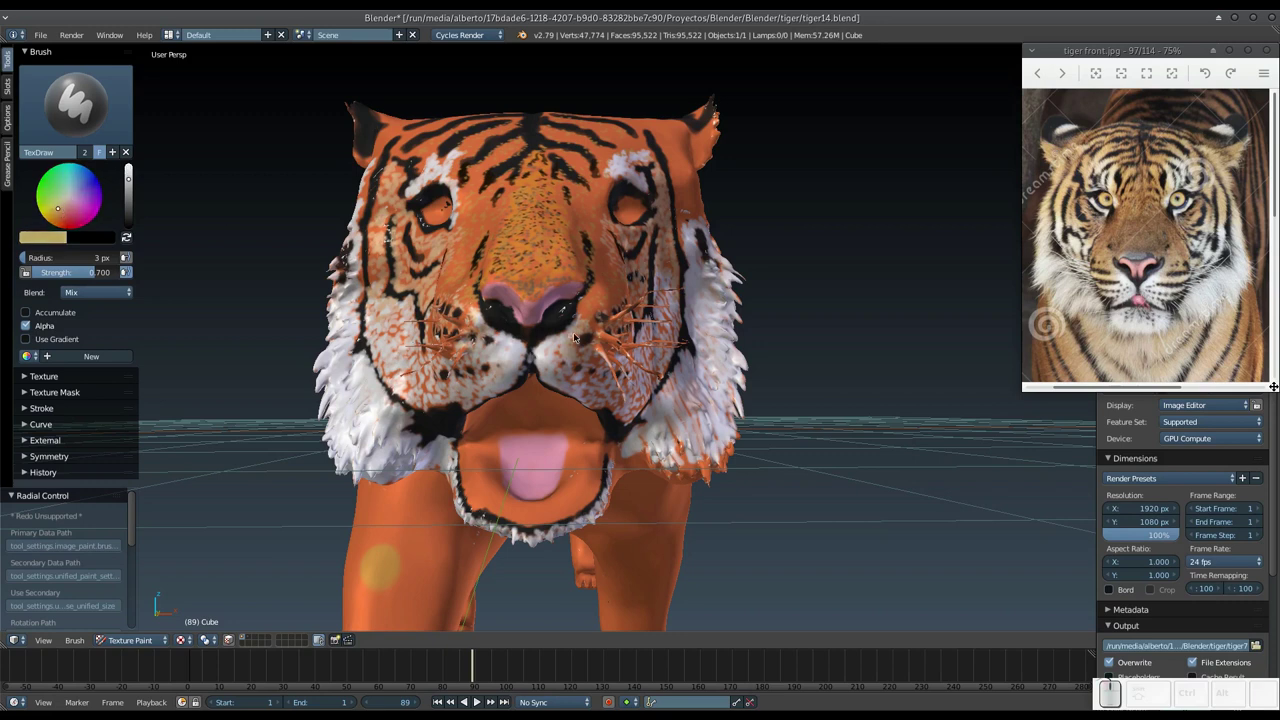
pyautogui.moveTo(580, 331); pyautogui.dragTo(568, 321)
pyautogui.middleClick(568, 321)
pyautogui.middleClick(592, 310)
pyautogui.moveTo(469, 372); pyautogui.dragTo(455, 348)
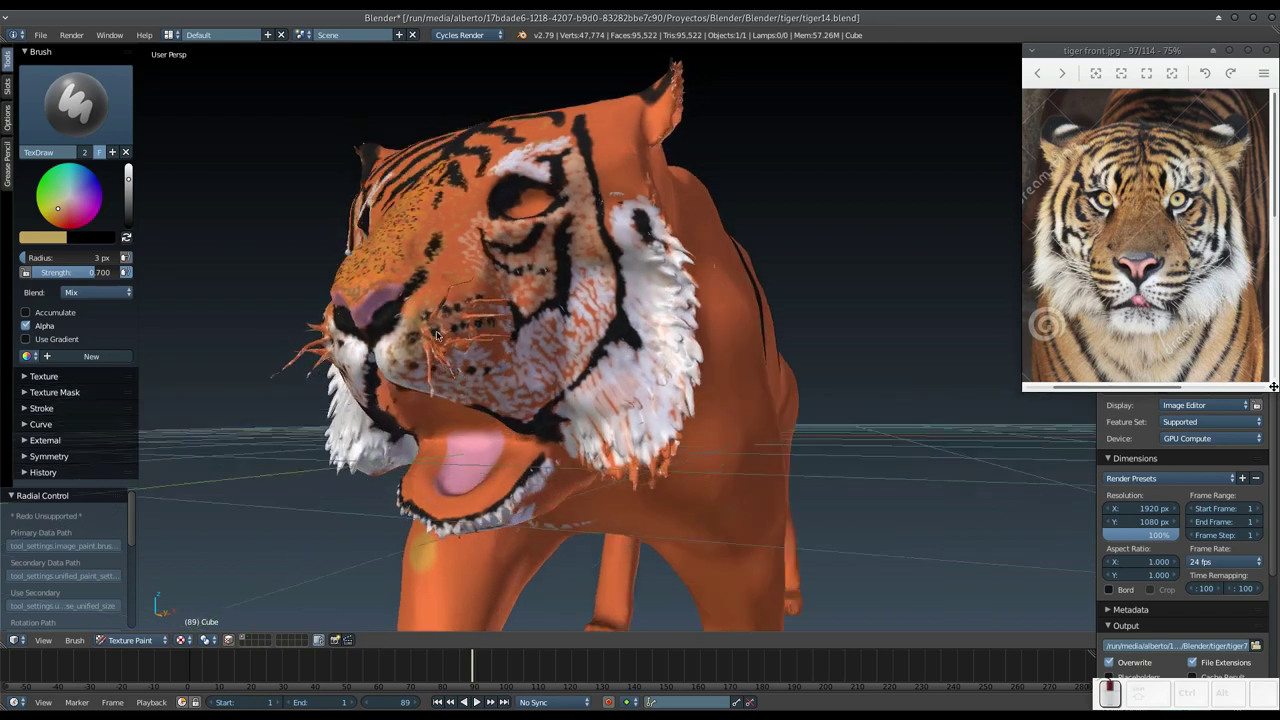
pyautogui.click(424, 314)
pyautogui.moveTo(398, 336); pyautogui.dragTo(406, 332)
pyautogui.middleClick(406, 332)
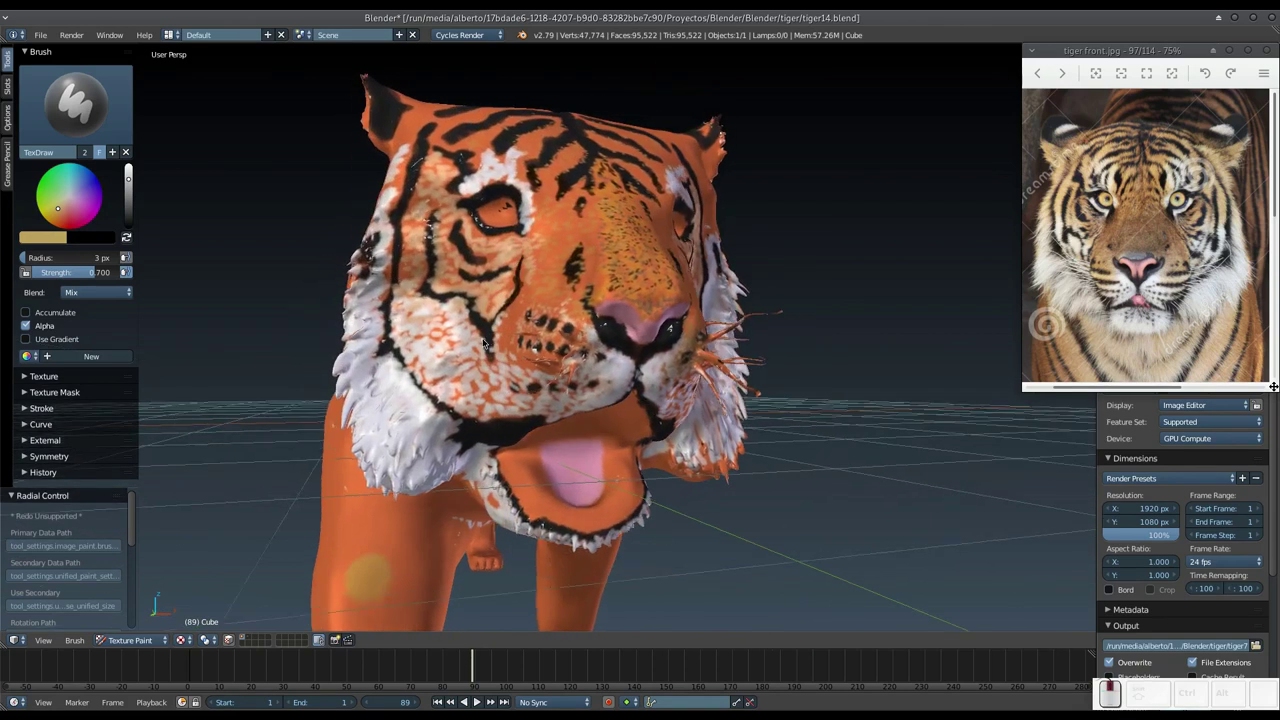
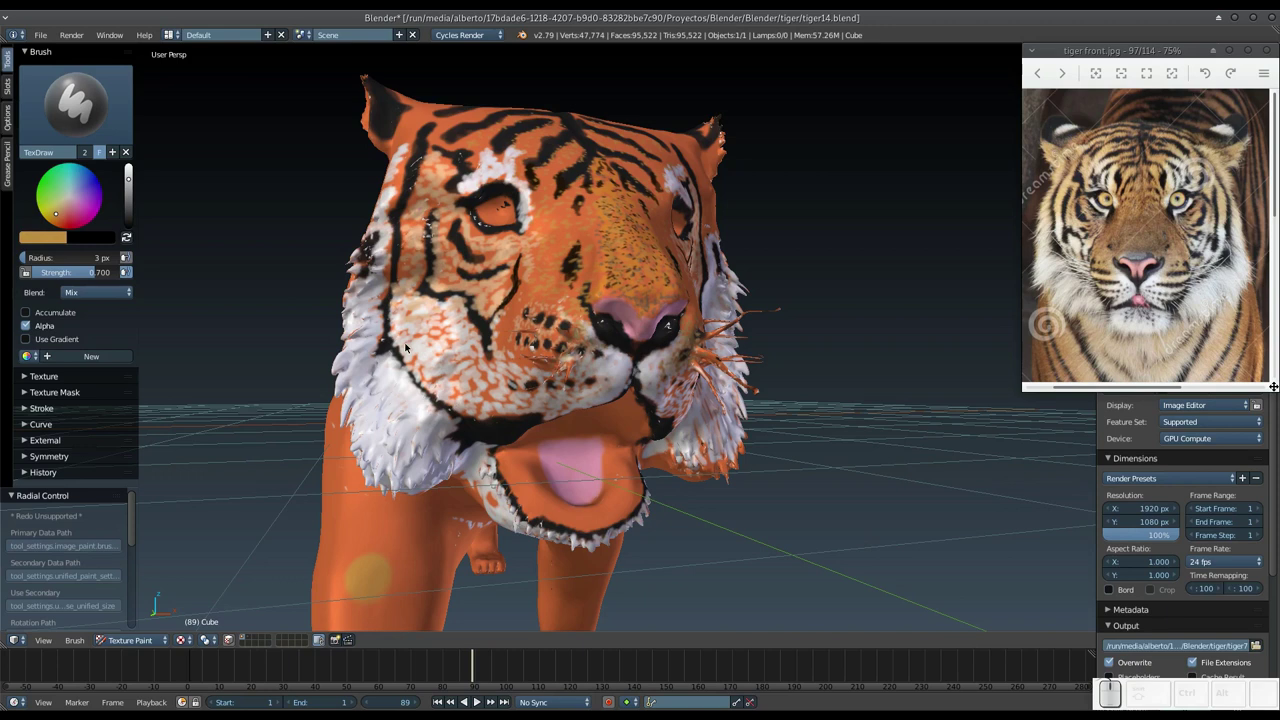
# Paint fine tan hair strokes over the other white cheek and around the muzzle.
pyautogui.middleClick(554, 335)
pyautogui.moveTo(670, 357); pyautogui.dragTo(662, 360)
pyautogui.moveTo(667, 360); pyautogui.dragTo(658, 384)
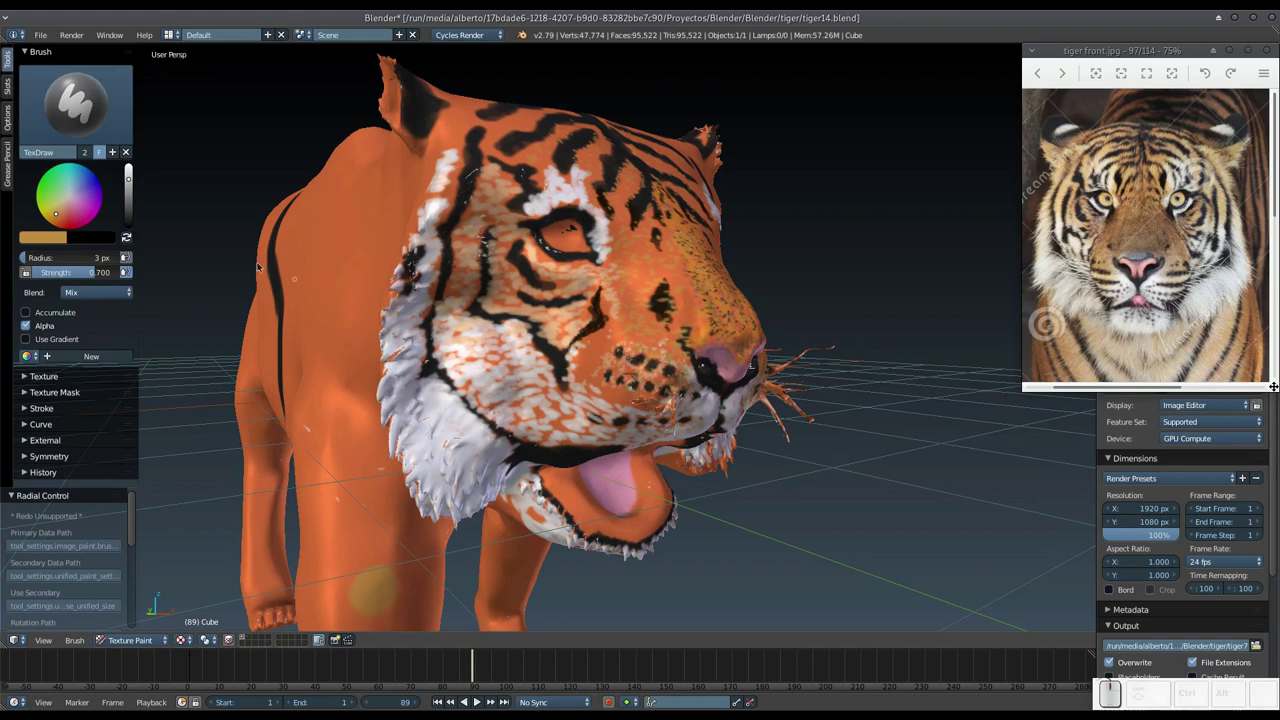
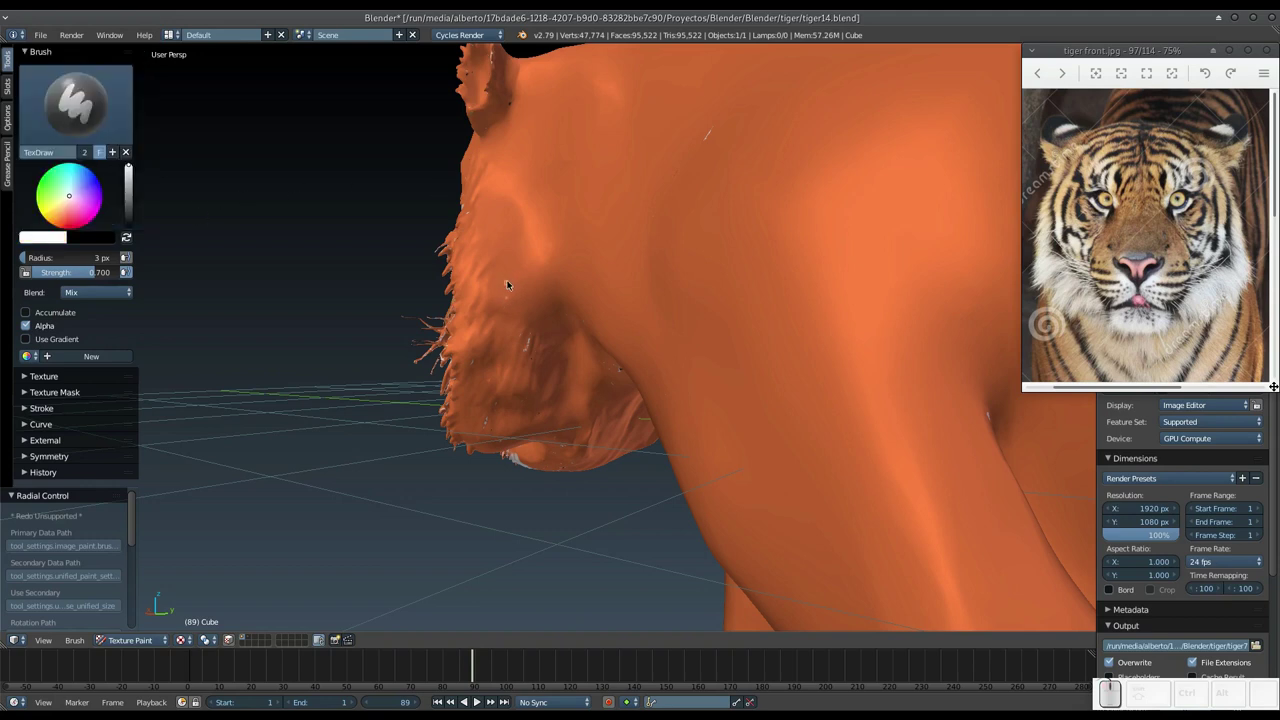
# Start enlarging the white brush toward a 32 px radius for the chest fur.
pyautogui.press('f')
# Confirm the 32 px brush and paint a white fur patch under the throat below the jaw.
pyautogui.click(523, 305)
pyautogui.middleClick(505, 194)
pyautogui.moveTo(546, 242); pyautogui.dragTo(525, 265)
pyautogui.moveTo(545, 259); pyautogui.dragTo(556, 338)
pyautogui.moveTo(556, 350); pyautogui.dragTo(540, 397)
pyautogui.moveTo(533, 366); pyautogui.dragTo(534, 393)
pyautogui.middleClick(531, 381)
# Widen the white throat patch along the jaw edge and under the chin from several angles.
pyautogui.moveTo(562, 292); pyautogui.dragTo(525, 198)
pyautogui.middleClick(525, 198)
pyautogui.moveTo(585, 228); pyautogui.dragTo(546, 240)
pyautogui.middleClick(546, 240)
pyautogui.moveTo(554, 245); pyautogui.dragTo(613, 314)
pyautogui.middleClick(605, 362)
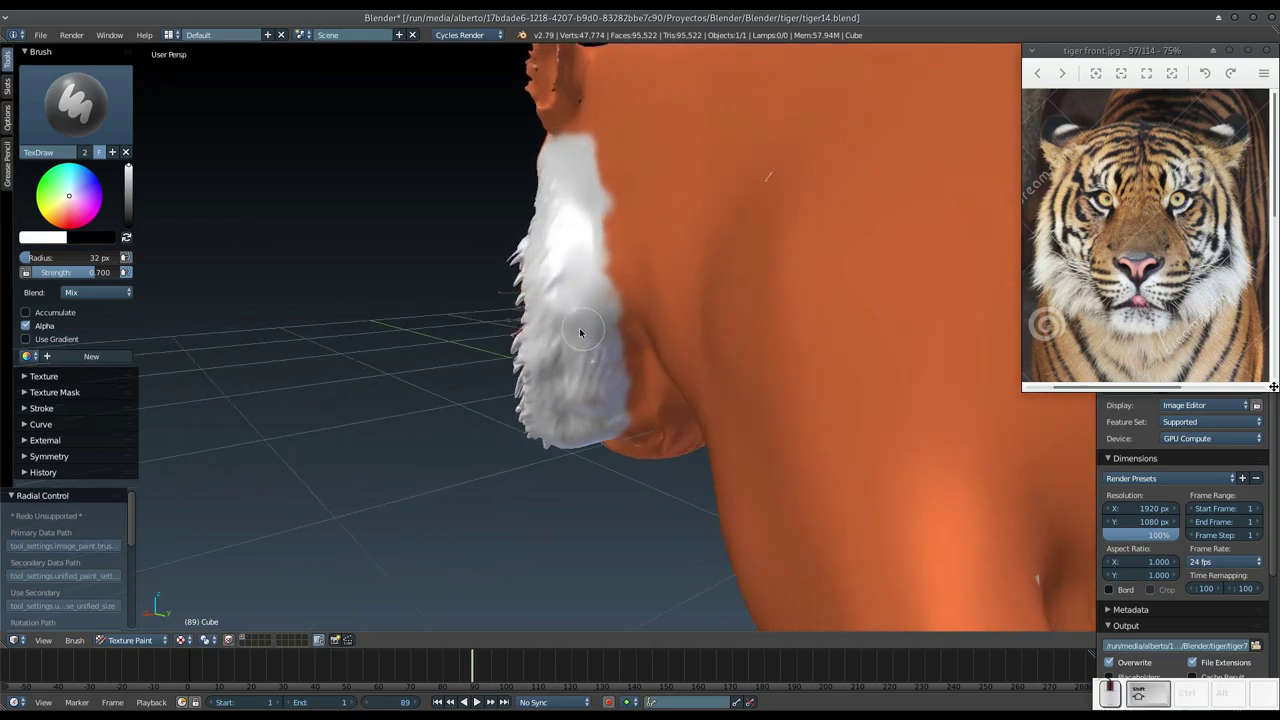
# Paint white over the underside of the jaw, the lower jaw's side and the chin.
pyautogui.click(586, 279)
pyautogui.moveTo(598, 295); pyautogui.dragTo(579, 334)
pyautogui.moveTo(575, 347); pyautogui.dragTo(612, 224)
pyautogui.moveTo(612, 224); pyautogui.dragTo(571, 269)
pyautogui.moveTo(581, 239); pyautogui.dragTo(521, 268)
pyautogui.click(521, 268)
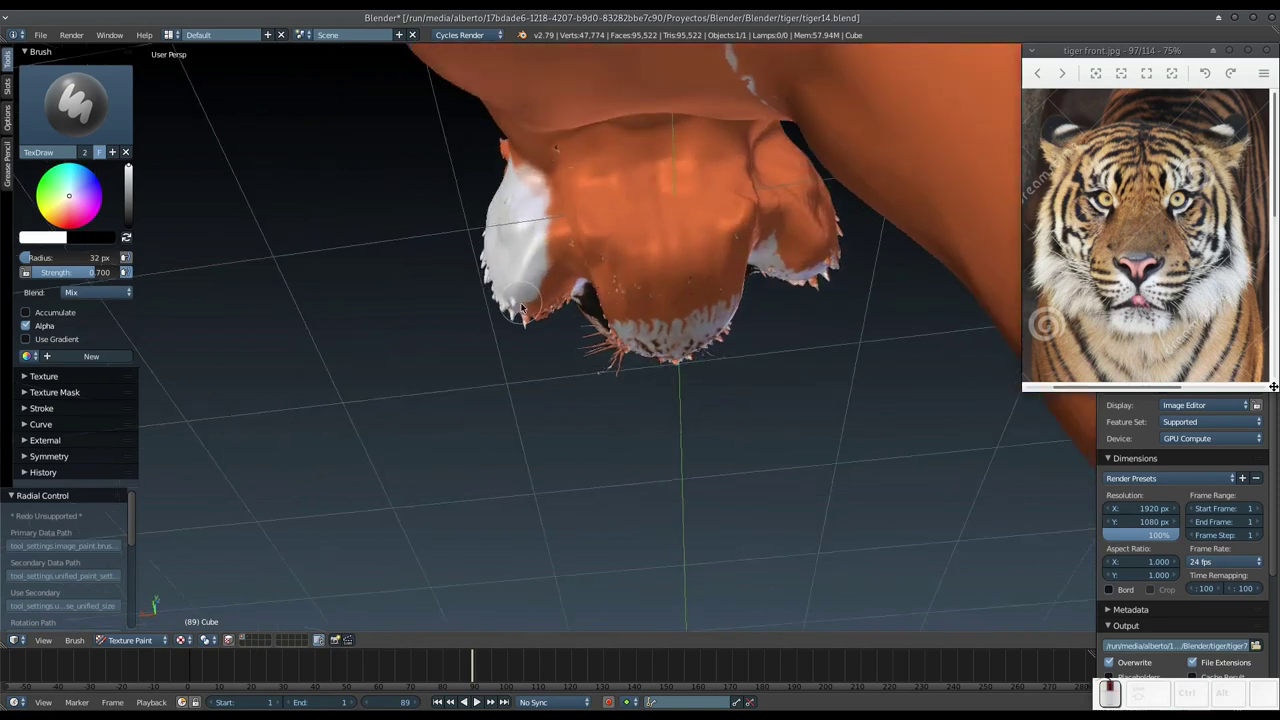
# From below, fill the throat with white and extend it toward the cheek and jaw edge.
pyautogui.middleClick(550, 283)
pyautogui.moveTo(554, 276); pyautogui.dragTo(558, 242)
pyautogui.middleClick(558, 242)
pyautogui.click(561, 217)
pyautogui.moveTo(577, 193); pyautogui.dragTo(561, 256)
pyautogui.moveTo(562, 252); pyautogui.dragTo(629, 273)
pyautogui.moveTo(623, 285); pyautogui.dragTo(568, 330)
pyautogui.moveTo(582, 248); pyautogui.dragTo(647, 268)
pyautogui.moveTo(617, 283); pyautogui.dragTo(544, 307)
# Blend white into the cheek ruff along the side of the jaw and fill gaps along the jawline.
pyautogui.middleClick(544, 307)
pyautogui.moveTo(555, 302); pyautogui.dragTo(559, 377)
pyautogui.moveTo(554, 312); pyautogui.dragTo(546, 330)
pyautogui.moveTo(543, 323); pyautogui.dragTo(505, 292)
pyautogui.middleClick(515, 279)
pyautogui.moveTo(537, 209); pyautogui.dragTo(544, 334)
pyautogui.moveTo(546, 353); pyautogui.dragTo(593, 350)
pyautogui.moveTo(529, 336); pyautogui.dragTo(593, 350)
pyautogui.moveTo(598, 404); pyautogui.dragTo(627, 379)
# Cover the far side of the jaw, throat underside and lower cheek with a smooth white patch.
pyautogui.middleClick(627, 379)
pyautogui.moveTo(687, 342); pyautogui.dragTo(682, 289)
pyautogui.middleClick(682, 289)
pyautogui.moveTo(672, 152); pyautogui.dragTo(604, 344)
pyautogui.middleClick(604, 344)
pyautogui.moveTo(671, 250); pyautogui.dragTo(650, 145)
pyautogui.moveTo(629, 204); pyautogui.dragTo(572, 339)
pyautogui.moveTo(572, 339); pyautogui.dragTo(683, 263)
pyautogui.moveTo(683, 263); pyautogui.dragTo(544, 348)
# Touch up remaining spots under the jaw and throat and inspect the white fur from the side.
pyautogui.middleClick(556, 366)
pyautogui.moveTo(530, 358); pyautogui.dragTo(568, 360)
pyautogui.click(574, 373)
pyautogui.moveTo(572, 392); pyautogui.dragTo(516, 383)
pyautogui.middleClick(524, 370)
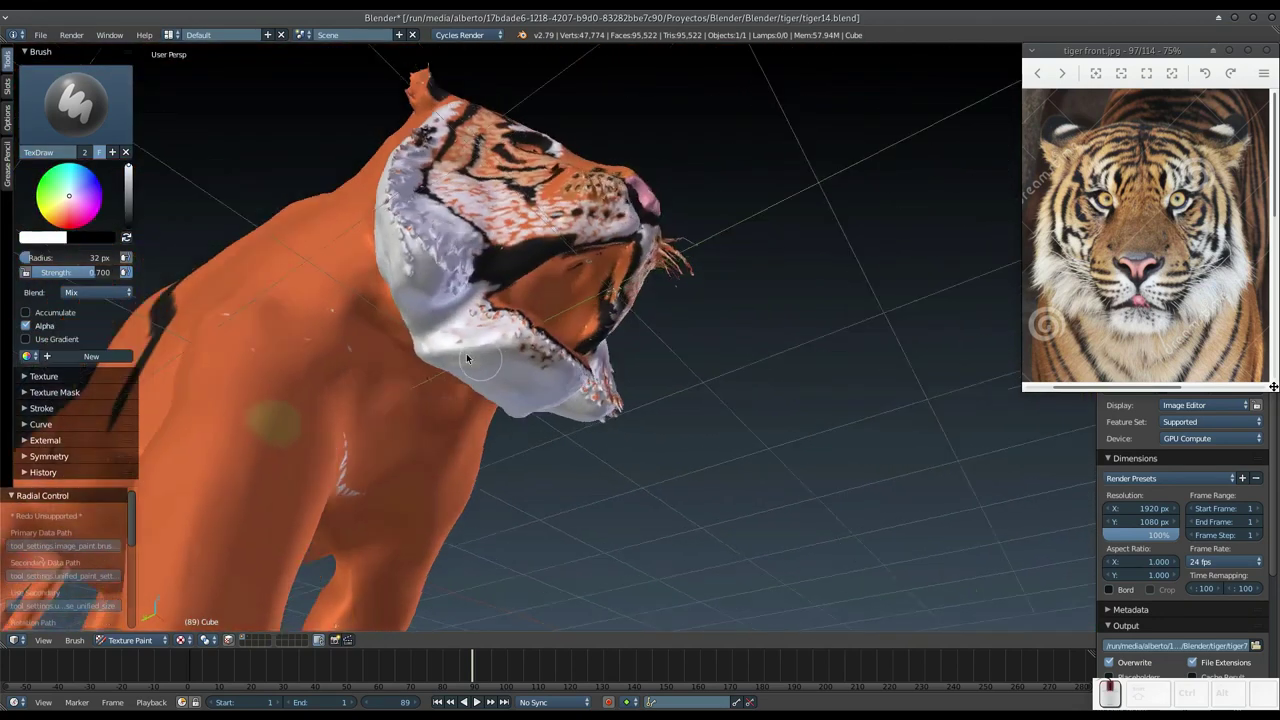
# Undo the last stroke and touch up white fur along the tiger's cheek edge.
pyautogui.press('ctrl+z')
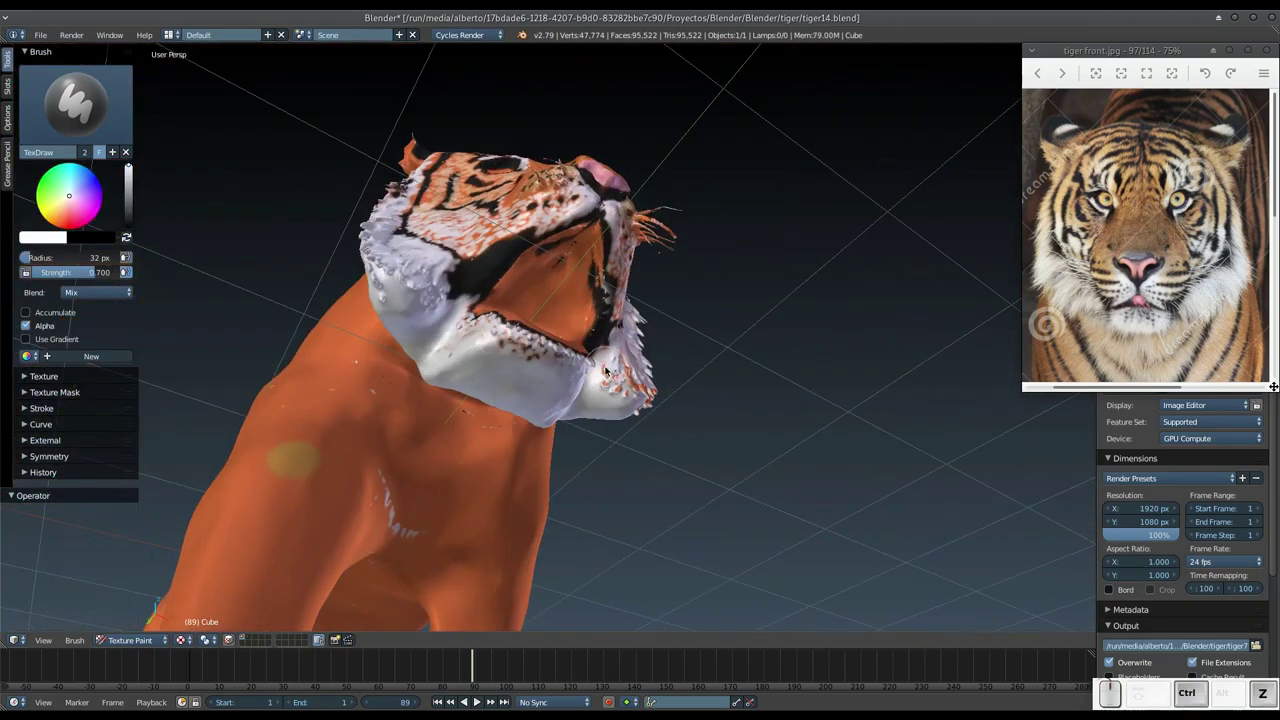
pyautogui.middleClick(604, 376)
pyautogui.click(599, 380)
pyautogui.moveTo(563, 376); pyautogui.dragTo(589, 422)
pyautogui.middleClick(603, 425)
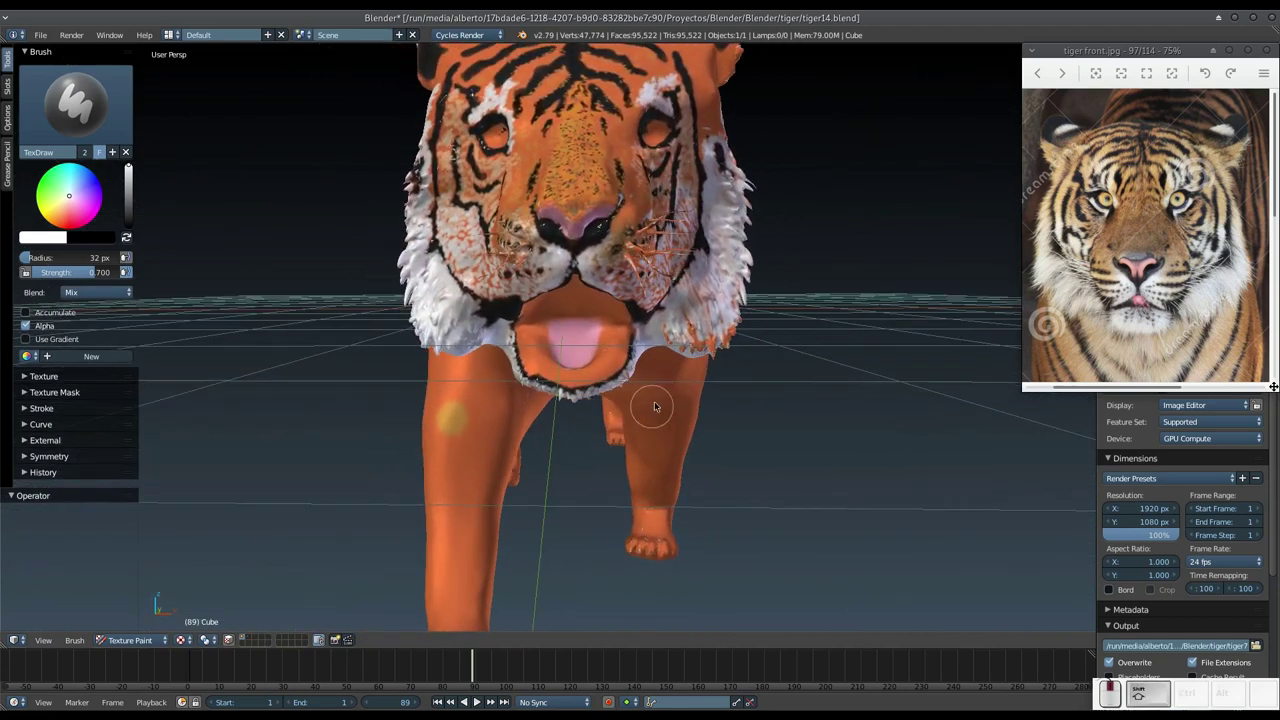
# Paint white fur behind the cheek and fill the neck ruff with white.
pyautogui.middleClick(706, 315)
pyautogui.moveTo(717, 300); pyautogui.dragTo(736, 218)
pyautogui.middleClick(733, 234)
pyautogui.click(731, 238)
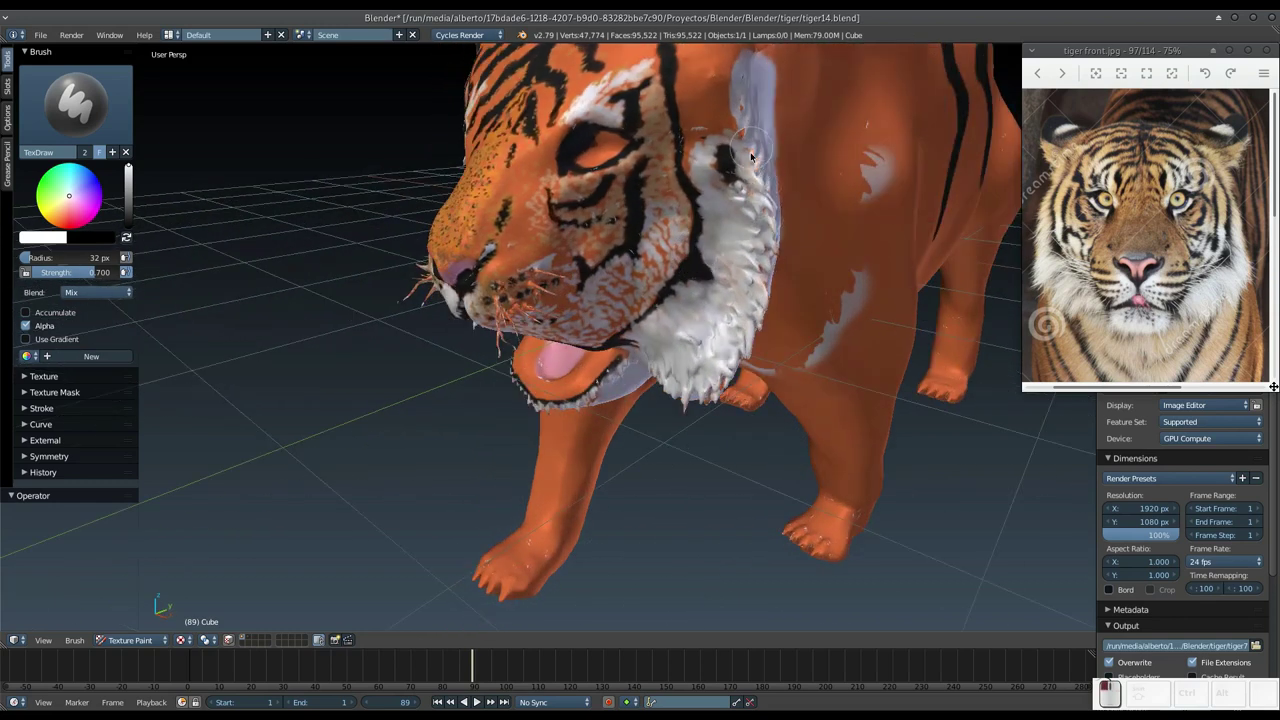
pyautogui.click(906, 193)
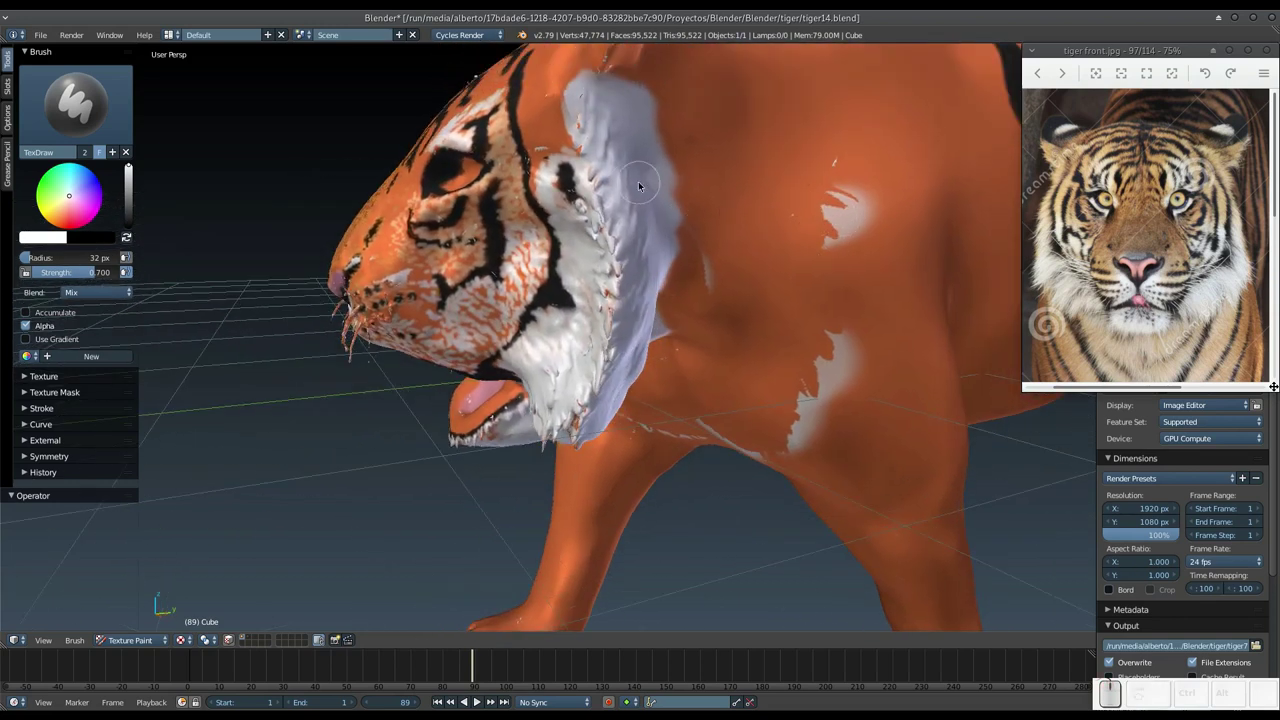
pyautogui.moveTo(613, 219); pyautogui.dragTo(561, 204)
pyautogui.moveTo(553, 184); pyautogui.dragTo(561, 216)
pyautogui.moveTo(559, 206); pyautogui.dragTo(567, 375)
# Paint the back and side of the neck ruff white, blending it into the orange, and touch up the cheek.
pyautogui.middleClick(567, 375)
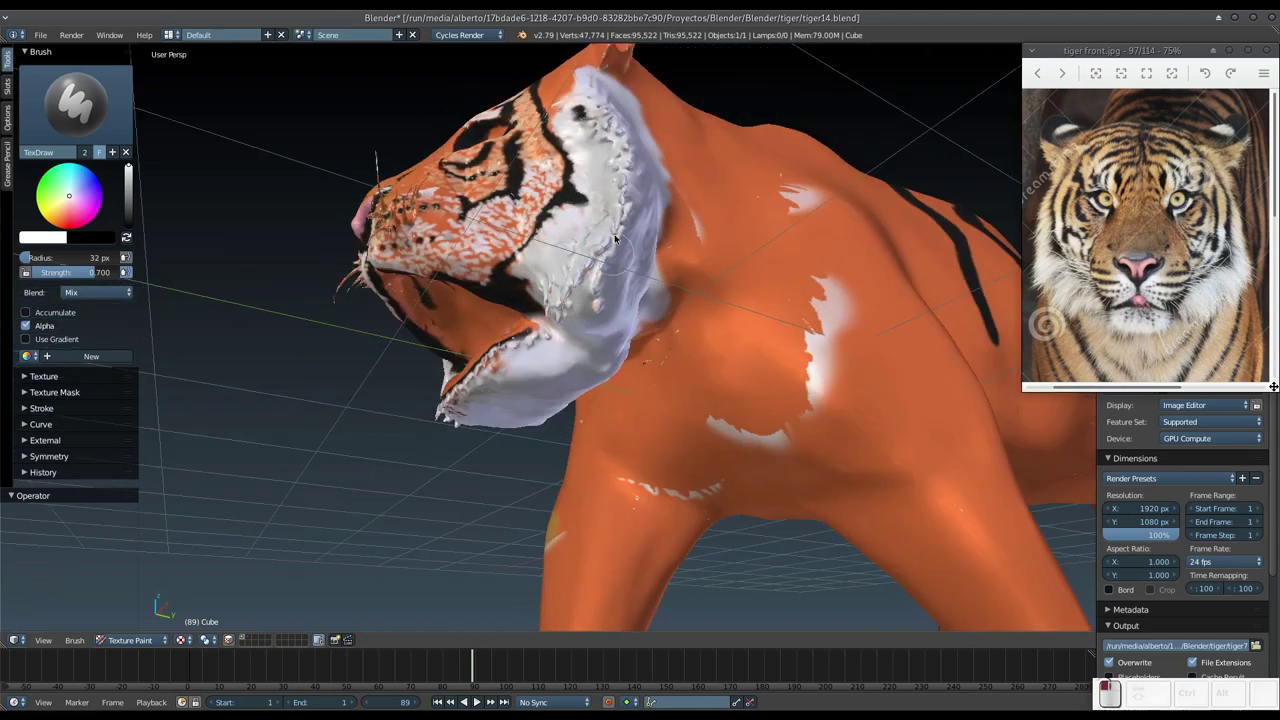
pyautogui.moveTo(540, 319); pyautogui.dragTo(531, 388)
pyautogui.middleClick(516, 416)
pyautogui.moveTo(525, 398); pyautogui.dragTo(481, 327)
pyautogui.moveTo(468, 318); pyautogui.dragTo(420, 233)
pyautogui.middleClick(420, 233)
pyautogui.moveTo(387, 255); pyautogui.dragTo(484, 353)
pyautogui.click(488, 347)
# Shrink the brush to a 7 px radius and paint a first fine white stroke on the face.
pyautogui.press('f')
pyautogui.click(467, 359)
pyautogui.press('f')
pyautogui.click(443, 374)
pyautogui.moveTo(496, 334); pyautogui.dragTo(523, 197)
pyautogui.middleClick(495, 268)
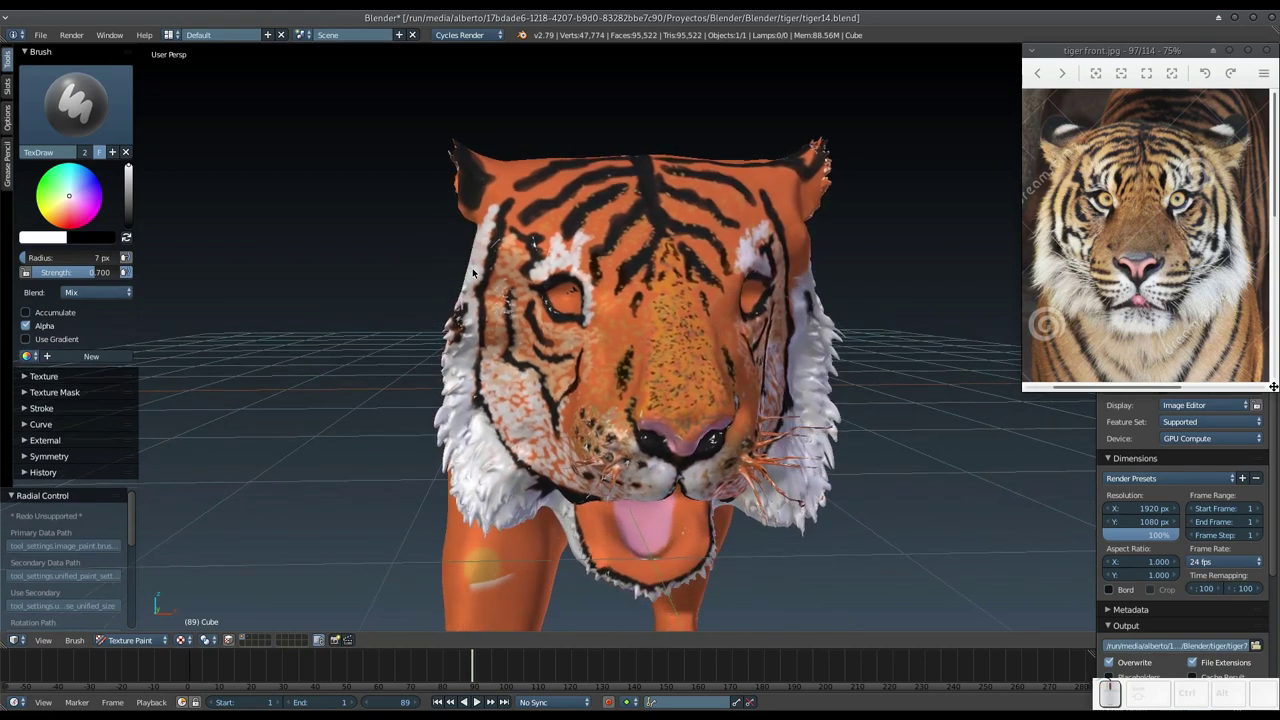
# Dab fine white hairs around the eyes, across the face and up onto the forehead.
pyautogui.click(479, 284)
pyautogui.middleClick(546, 352)
pyautogui.middleClick(578, 328)
pyautogui.moveTo(880, 322); pyautogui.dragTo(1021, 200)
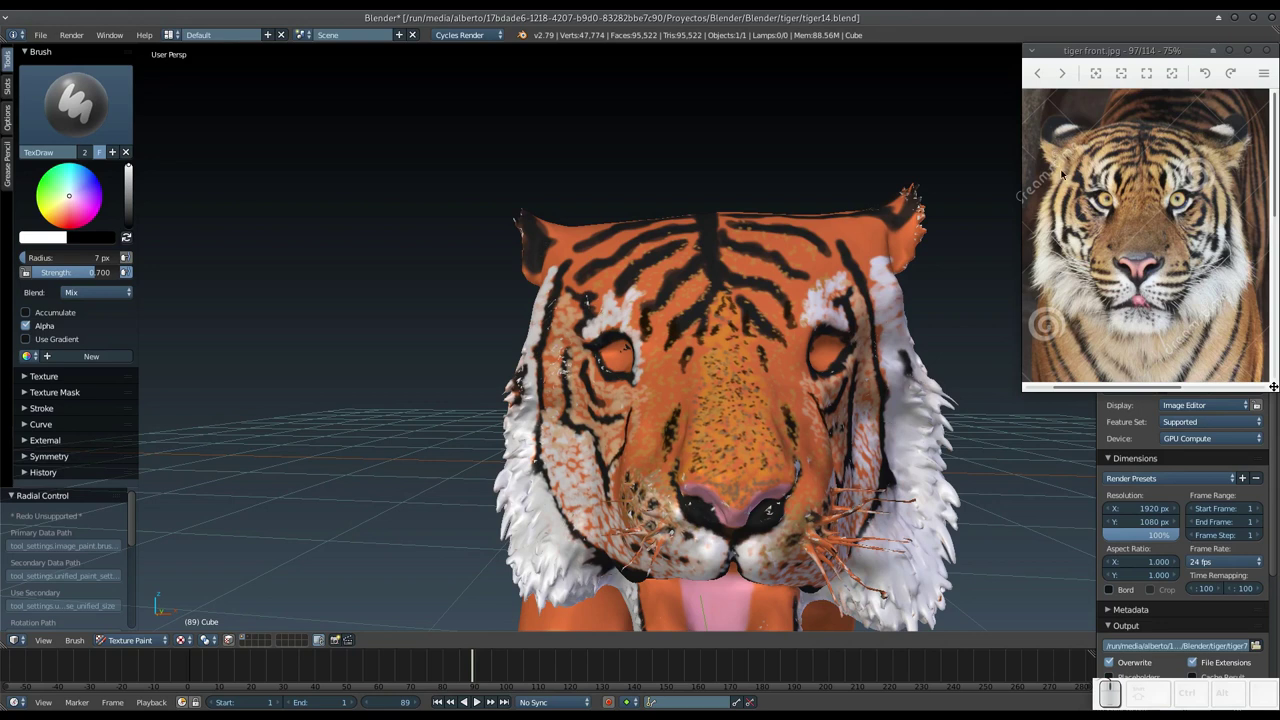
pyautogui.moveTo(900, 314); pyautogui.dragTo(837, 270)
pyautogui.middleClick(821, 289)
pyautogui.click(763, 401)
pyautogui.middleClick(500, 341)
pyautogui.moveTo(837, 379); pyautogui.dragTo(745, 394)
pyautogui.middleClick(744, 403)
pyautogui.middleClick(479, 353)
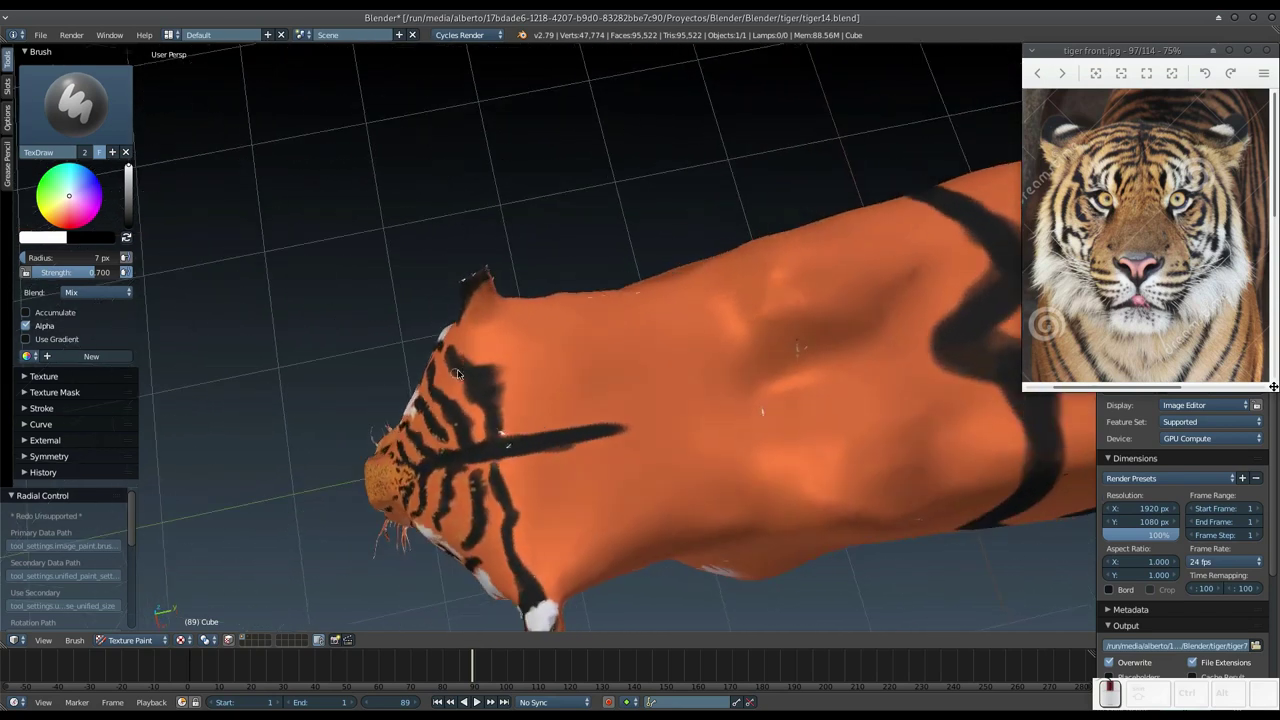
pyautogui.moveTo(478, 297); pyautogui.dragTo(473, 323)
pyautogui.middleClick(482, 334)
pyautogui.moveTo(494, 334); pyautogui.dragTo(570, 327)
pyautogui.middleClick(576, 325)
pyautogui.middleClick(552, 335)
pyautogui.scroll(3)
pyautogui.click(469, 281)
pyautogui.middleClick(465, 287)
pyautogui.scroll(3)
pyautogui.moveTo(480, 274); pyautogui.dragTo(512, 332)
pyautogui.middleClick(512, 332)
pyautogui.scroll(3)
pyautogui.moveTo(619, 337); pyautogui.dragTo(612, 347)
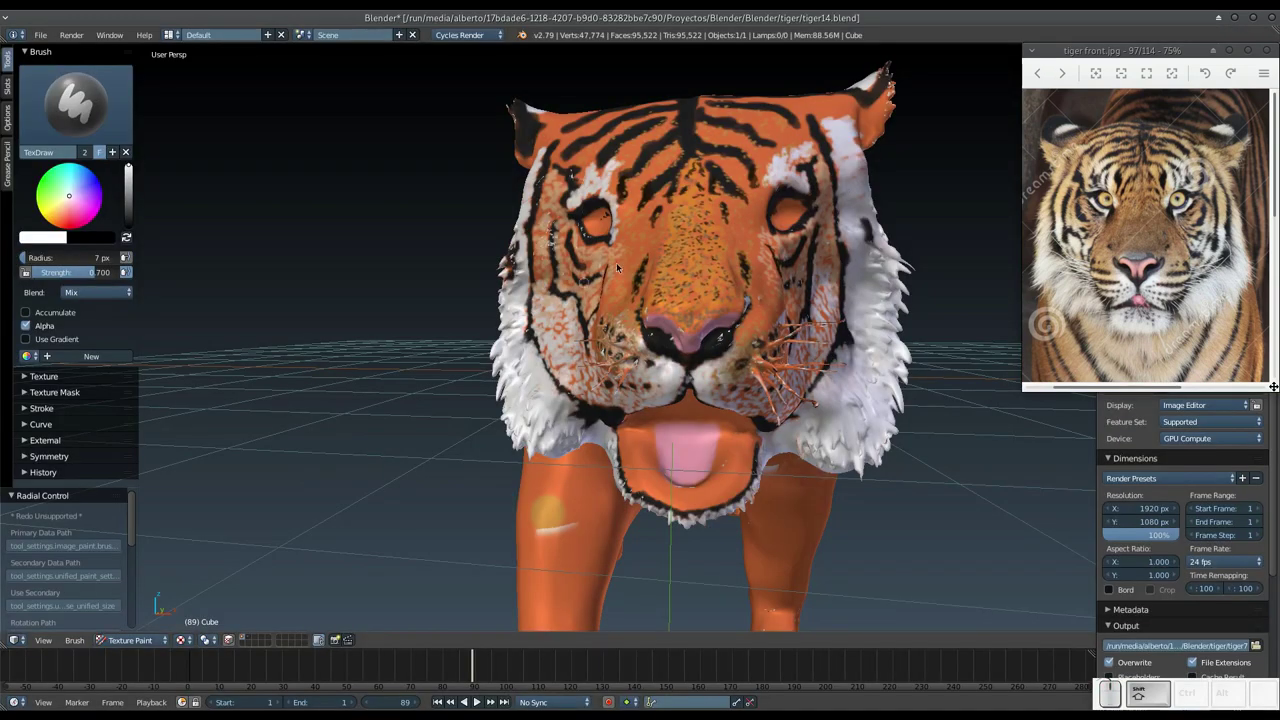
pyautogui.middleClick(512, 343)
pyautogui.doubleClick(616, 258)
# Set the brush radius to 2 px and pick a pale orange-tan colour on the colour wheel.
pyautogui.middleClick(616, 258)
pyautogui.middleClick(602, 285)
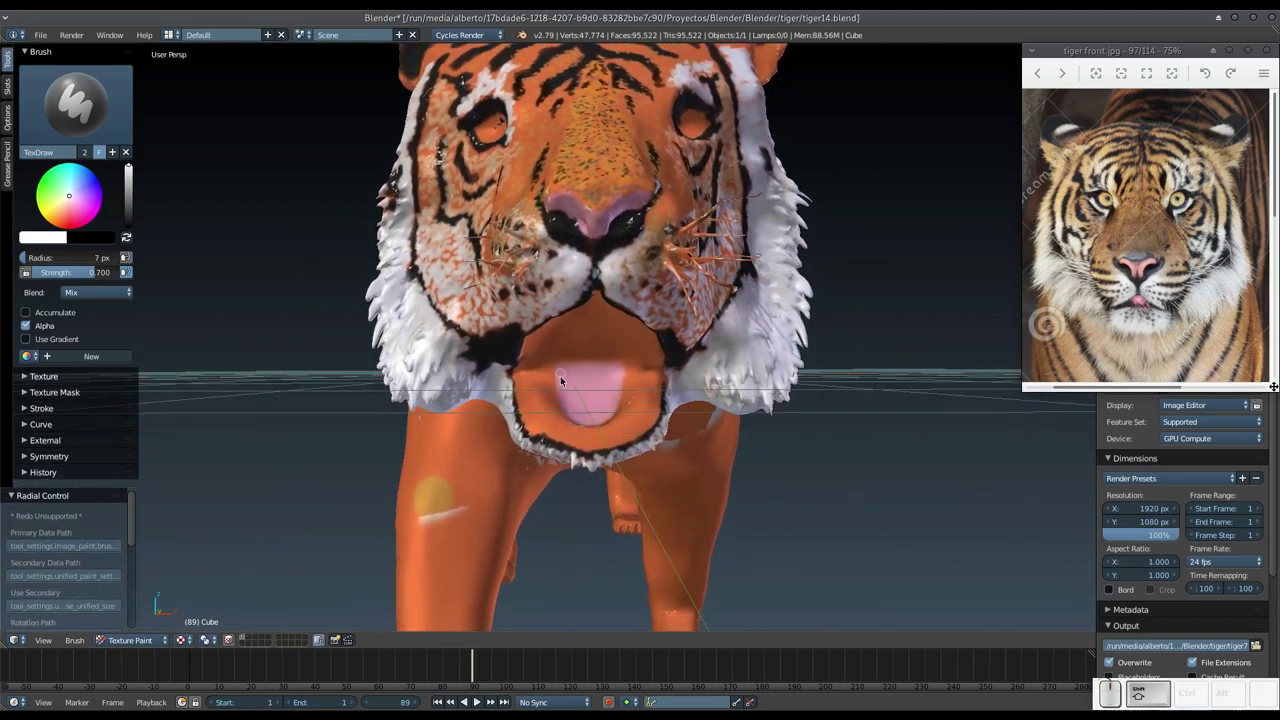
pyautogui.click(645, 329)
pyautogui.middleClick(701, 347)
pyautogui.click(708, 342)
pyautogui.moveTo(704, 342); pyautogui.dragTo(640, 348)
pyautogui.click(673, 315)
pyautogui.moveTo(674, 325); pyautogui.dragTo(573, 297)
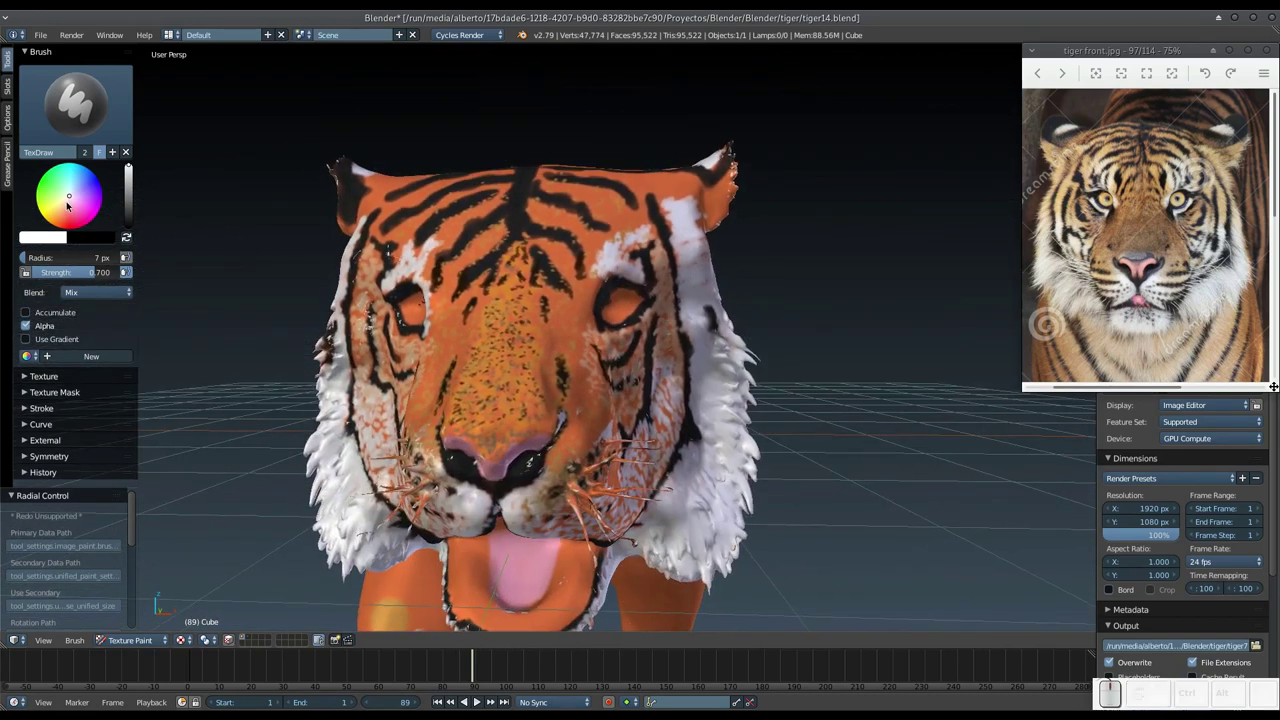
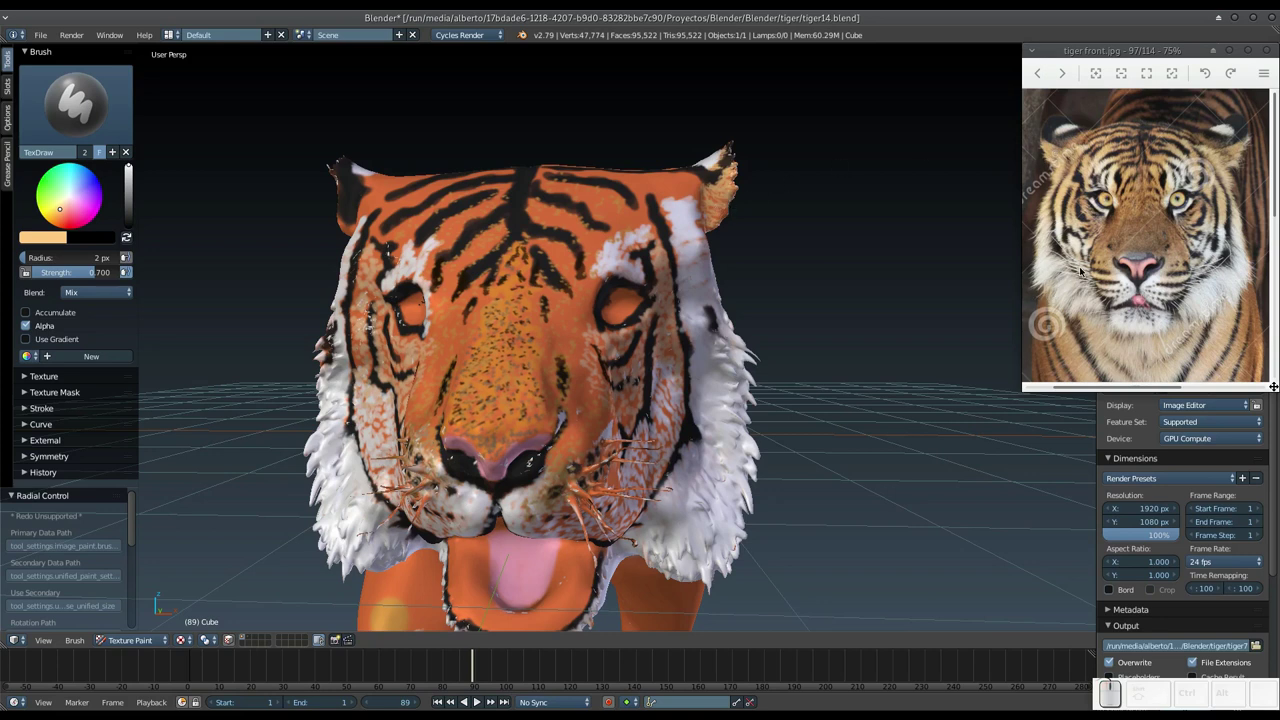
# Paint the first short pale fur dabs on the side of the tiger's head.
pyautogui.middleClick(611, 260)
pyautogui.moveTo(688, 260); pyautogui.dragTo(596, 257)
pyautogui.middleClick(609, 271)
pyautogui.click(500, 251)
pyautogui.click(552, 252)
pyautogui.moveTo(590, 241); pyautogui.dragTo(572, 242)
pyautogui.click(590, 245)
# Paint fine pale fur strokes across the forehead.
pyautogui.middleClick(600, 243)
pyautogui.moveTo(584, 255); pyautogui.dragTo(576, 273)
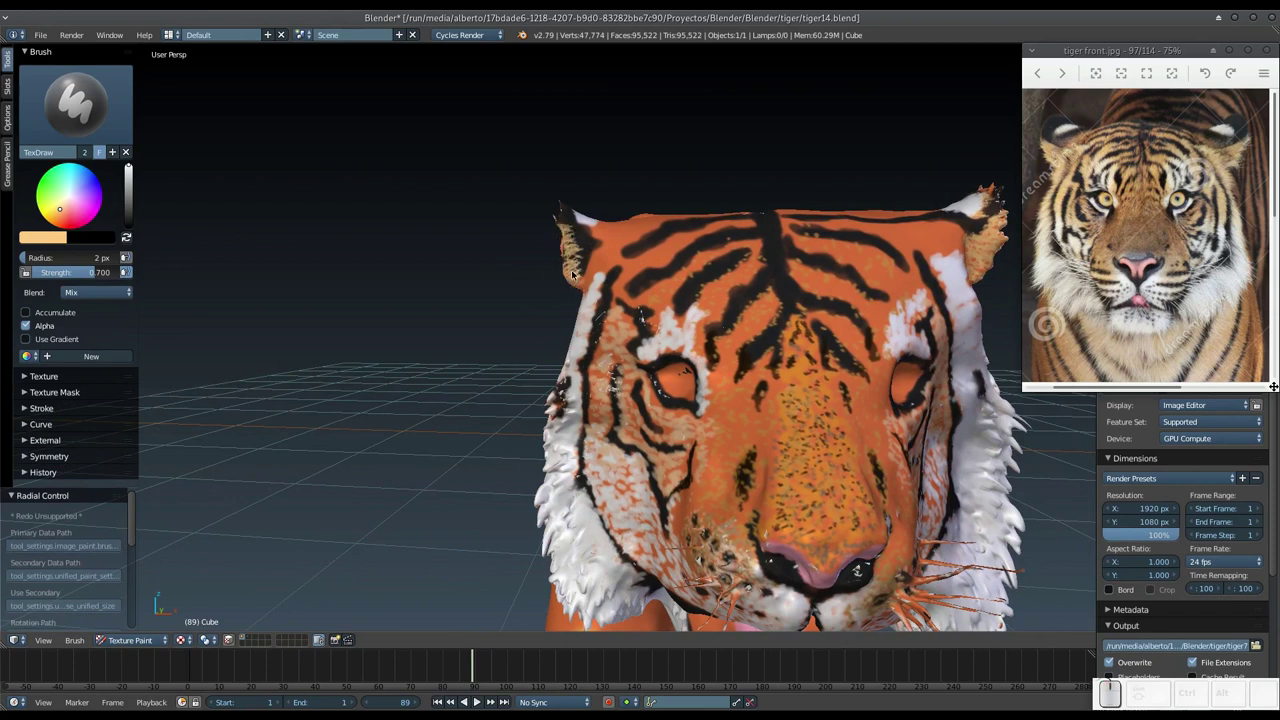
pyautogui.moveTo(582, 272); pyautogui.dragTo(594, 261)
pyautogui.moveTo(594, 262); pyautogui.dragTo(598, 261)
pyautogui.moveTo(601, 251); pyautogui.dragTo(623, 218)
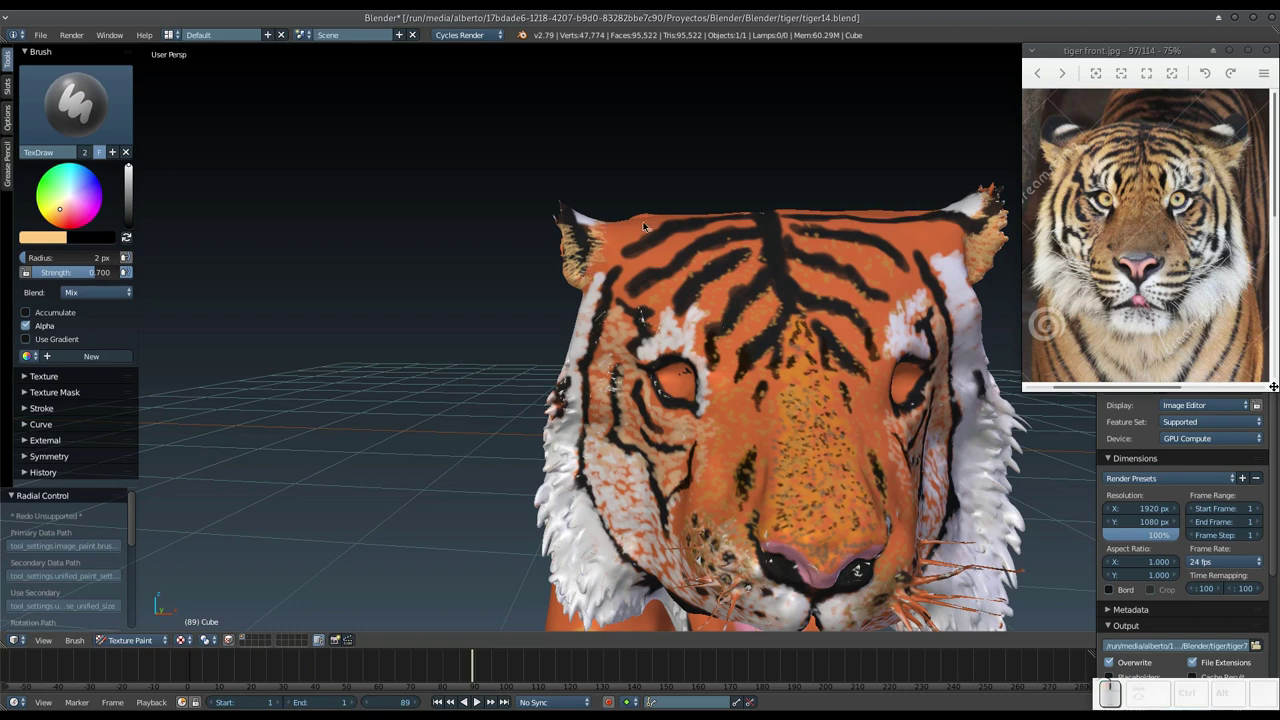
pyautogui.moveTo(653, 232); pyautogui.dragTo(720, 214)
# Paint pale fur strokes along the top of the head among the black stripes.
pyautogui.middleClick(712, 233)
pyautogui.moveTo(713, 284); pyautogui.dragTo(663, 272)
pyautogui.moveTo(628, 288); pyautogui.dragTo(755, 269)
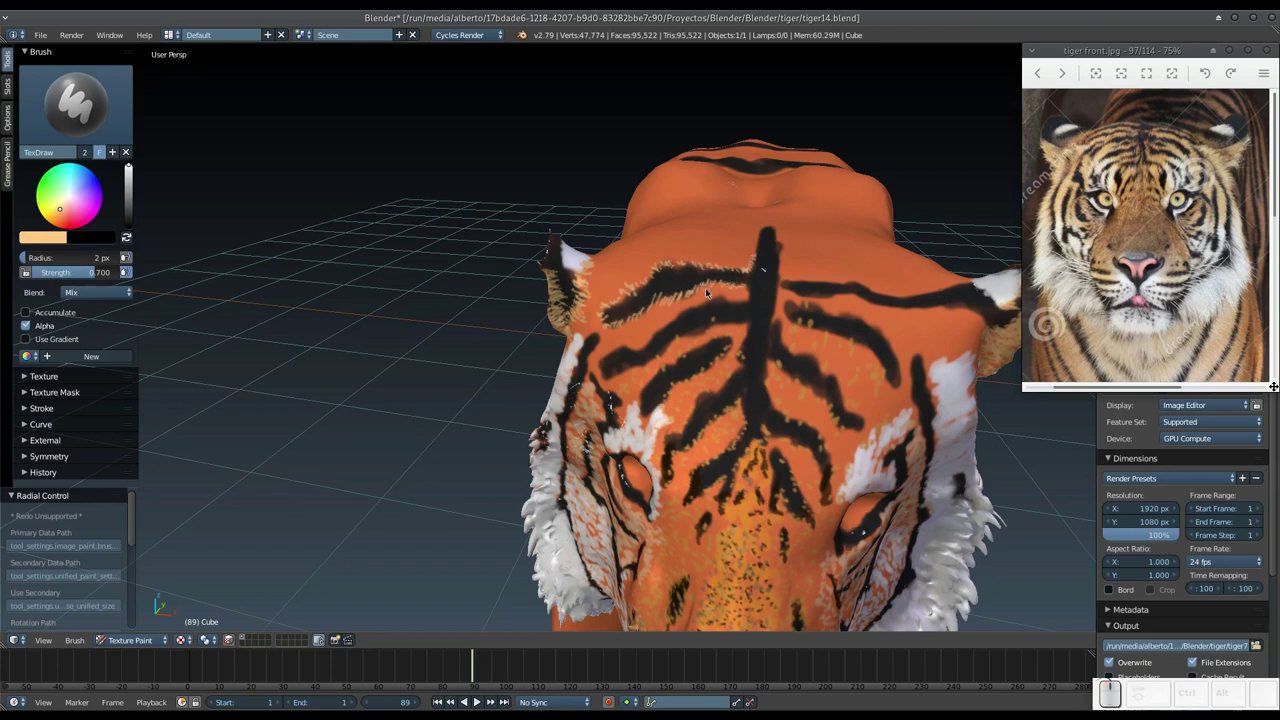
# Feather the edges of the black forehead stripes with short pale fur strokes.
pyautogui.moveTo(750, 285); pyautogui.dragTo(608, 341)
pyautogui.middleClick(609, 332)
pyautogui.moveTo(609, 299); pyautogui.dragTo(700, 265)
pyautogui.moveTo(700, 263); pyautogui.dragTo(640, 260)
pyautogui.moveTo(632, 269); pyautogui.dragTo(744, 255)
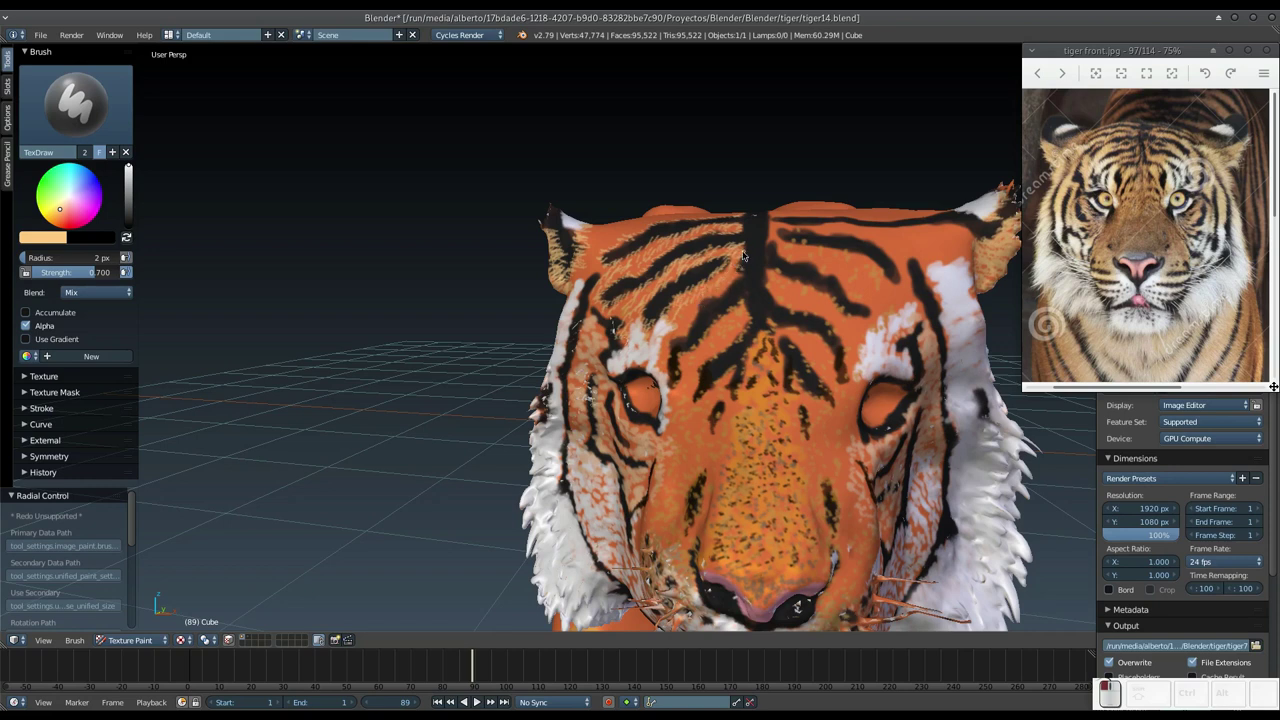
pyautogui.moveTo(737, 272); pyautogui.dragTo(673, 343)
pyautogui.moveTo(676, 327); pyautogui.dragTo(682, 371)
pyautogui.moveTo(685, 367); pyautogui.dragTo(728, 311)
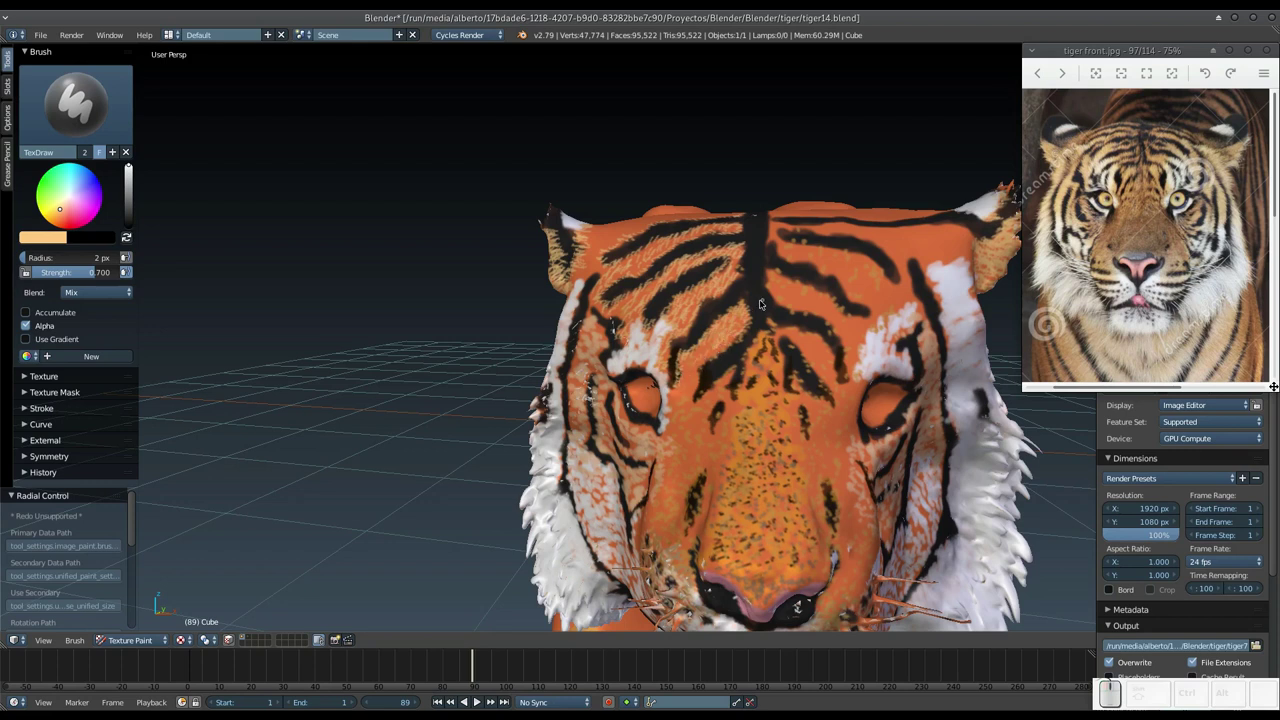
# Paint repeated short pale fur strokes across the centre and upper forehead.
pyautogui.middleClick(741, 299)
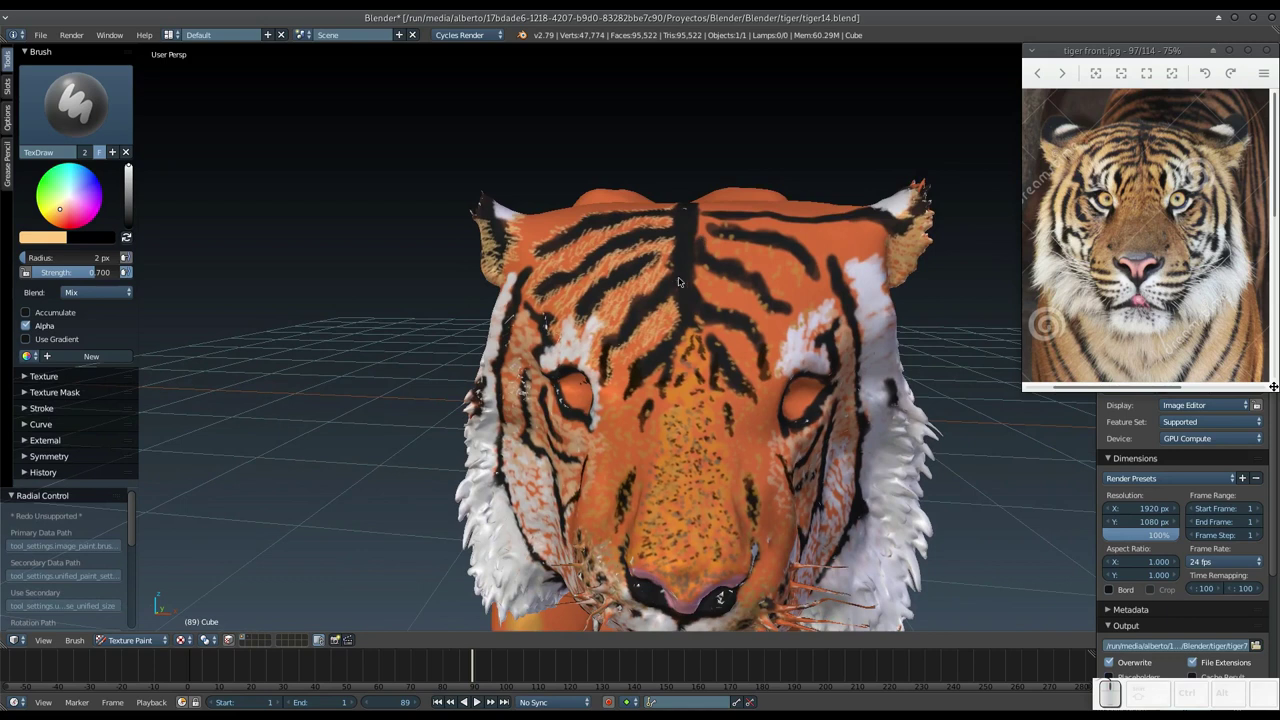
pyautogui.moveTo(705, 268); pyautogui.dragTo(714, 305)
pyautogui.moveTo(714, 295); pyautogui.dragTo(723, 301)
pyautogui.moveTo(719, 290); pyautogui.dragTo(747, 285)
pyautogui.moveTo(711, 233); pyautogui.dragTo(758, 224)
pyautogui.moveTo(750, 226); pyautogui.dragTo(796, 251)
pyautogui.moveTo(790, 231); pyautogui.dragTo(886, 280)
# Add more fine pale fur strokes over the brow above the tiger's right eye.
pyautogui.moveTo(881, 284); pyautogui.dragTo(858, 293)
pyautogui.moveTo(857, 292); pyautogui.dragTo(890, 290)
pyautogui.moveTo(890, 289); pyautogui.dragTo(853, 294)
pyautogui.moveTo(854, 295); pyautogui.dragTo(843, 305)
pyautogui.moveTo(719, 239); pyautogui.dragTo(796, 293)
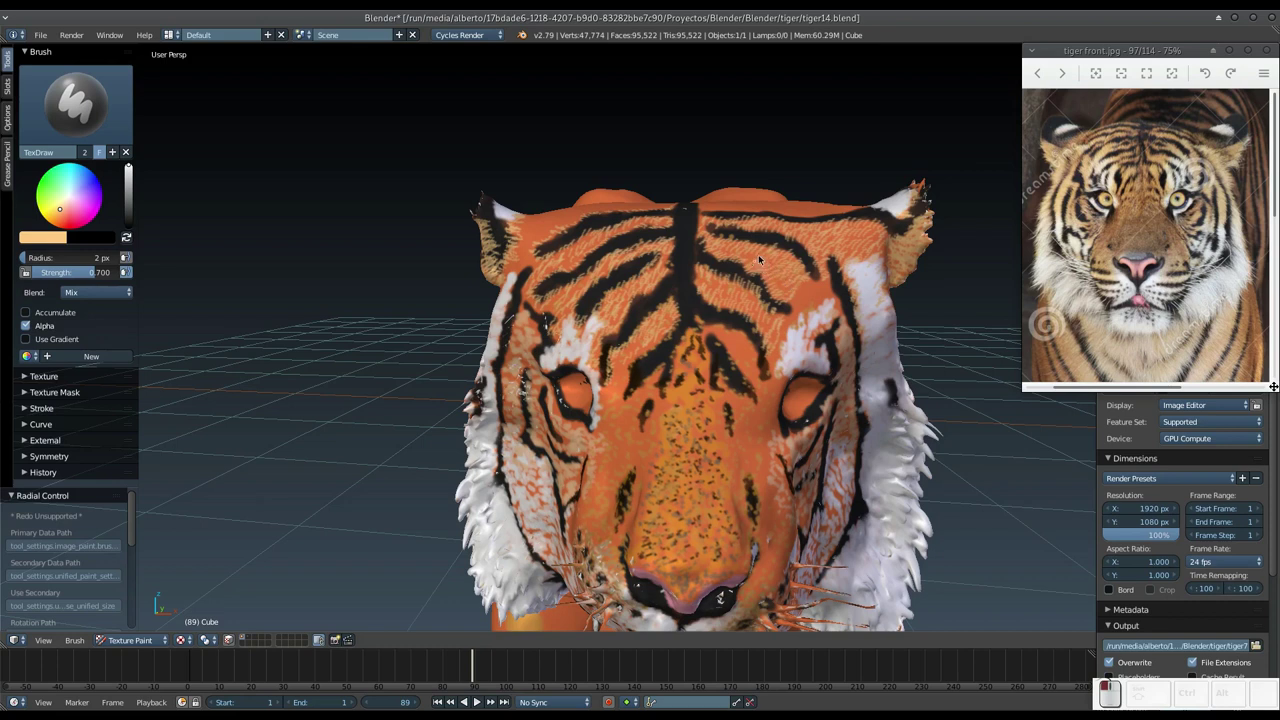
pyautogui.moveTo(798, 284); pyautogui.dragTo(734, 344)
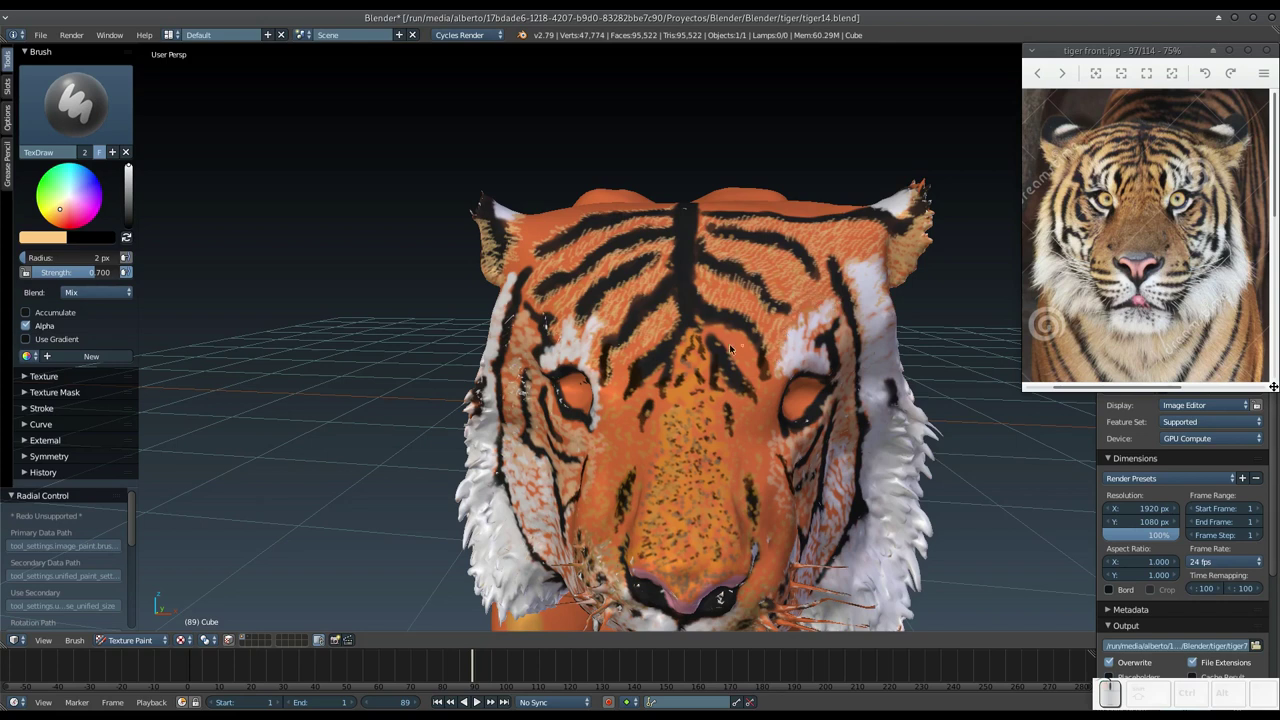
# Paint pale fur strokes on the nose bridge between and near the eyes, then step back to see the face.
pyautogui.middleClick(712, 335)
pyautogui.moveTo(747, 312); pyautogui.dragTo(798, 357)
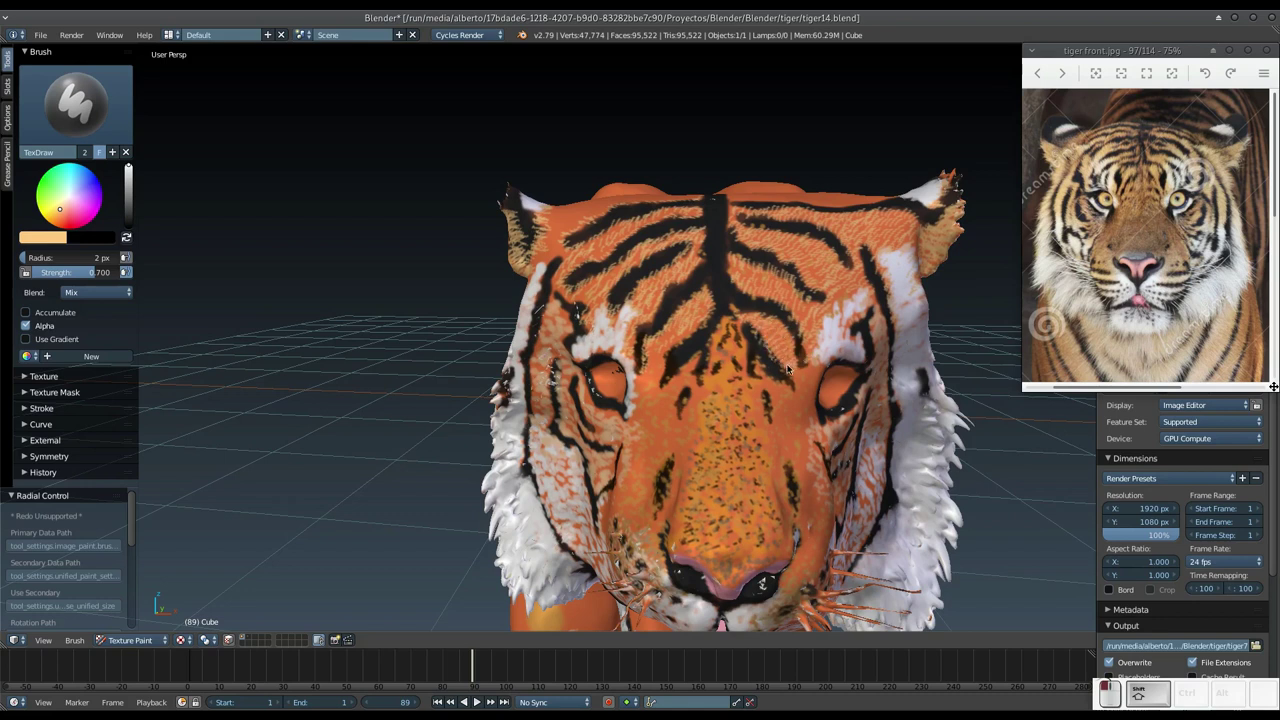
pyautogui.moveTo(699, 366); pyautogui.dragTo(723, 420)
pyautogui.moveTo(709, 400); pyautogui.dragTo(677, 400)
pyautogui.click(670, 398)
pyautogui.middleClick(677, 384)
pyautogui.moveTo(686, 308); pyautogui.dragTo(688, 340)
pyautogui.middleClick(710, 364)
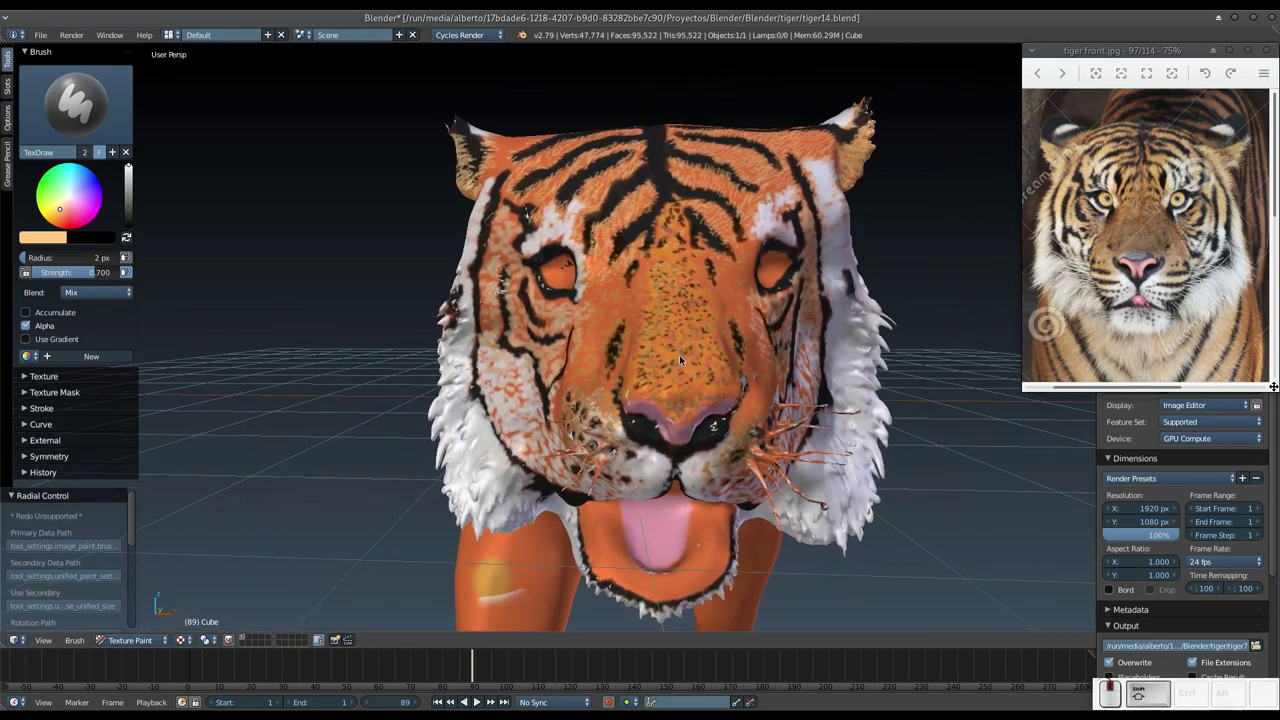
# Paint short pale fur strokes over the eye areas and around both eyes.
pyautogui.middleClick(675, 344)
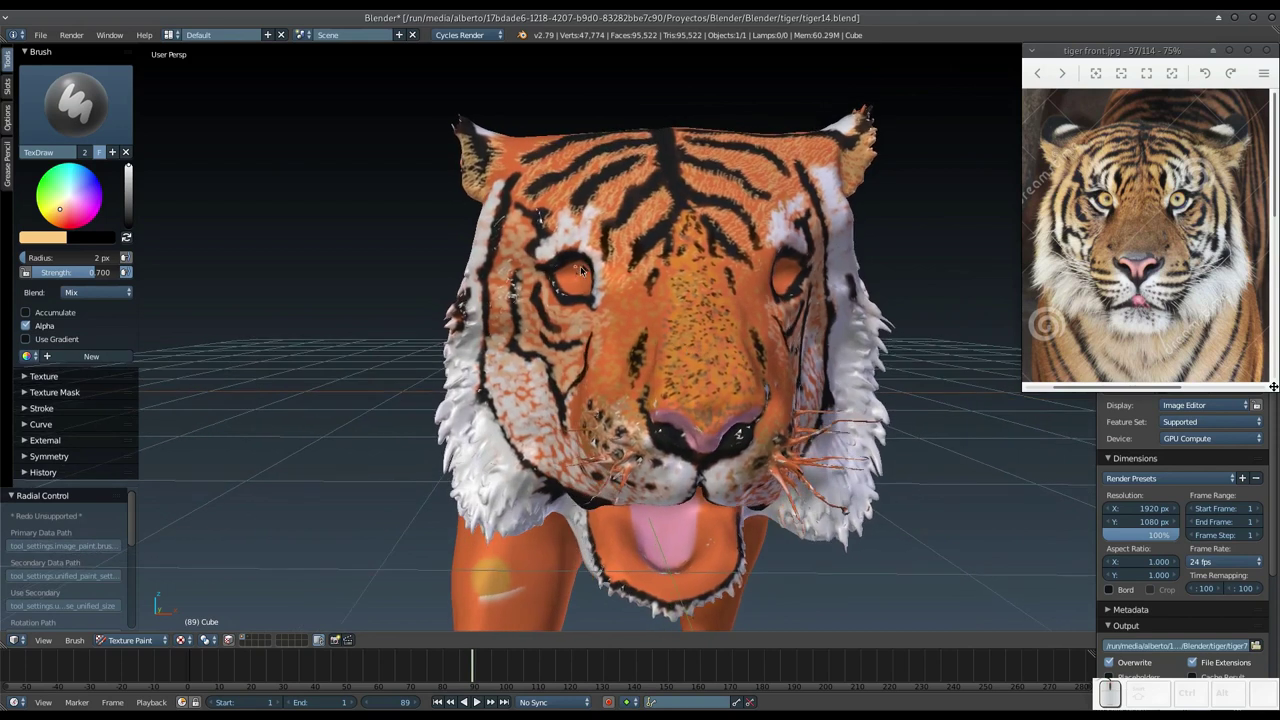
pyautogui.moveTo(581, 308); pyautogui.dragTo(587, 309)
pyautogui.middleClick(784, 308)
pyautogui.middleClick(656, 337)
pyautogui.moveTo(650, 284); pyautogui.dragTo(655, 302)
pyautogui.moveTo(642, 313); pyautogui.dragTo(629, 280)
pyautogui.middleClick(614, 287)
pyautogui.middleClick(580, 306)
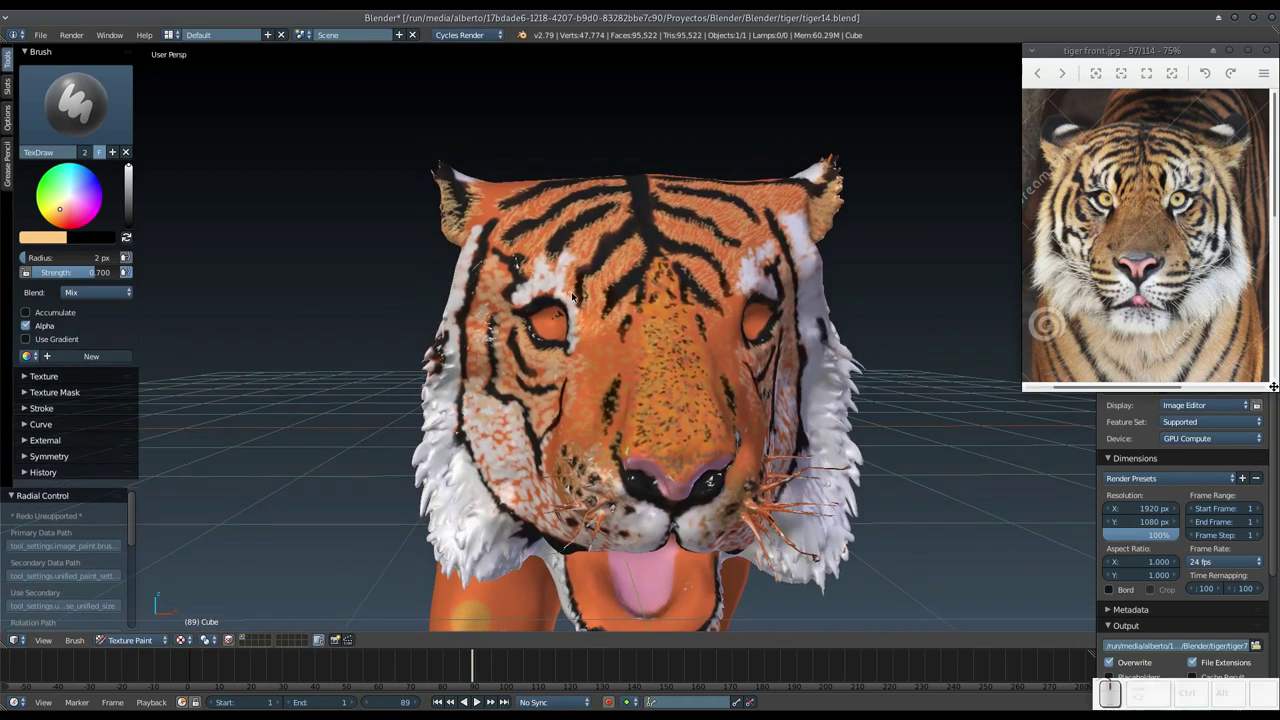
pyautogui.moveTo(572, 298); pyautogui.dragTo(644, 290)
# From a head-on view, paint fine pale fur strokes back and forth across the face.
pyautogui.middleClick(681, 300)
pyautogui.middleClick(646, 307)
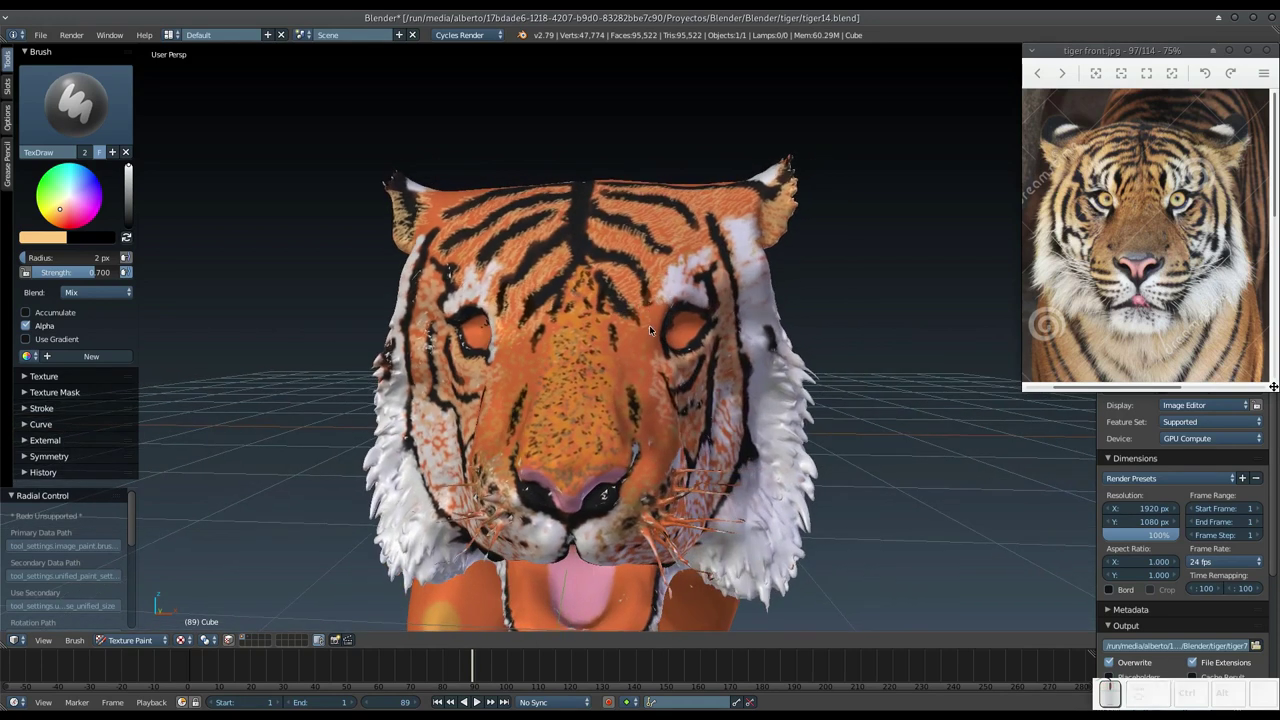
pyautogui.moveTo(653, 324); pyautogui.dragTo(548, 333)
pyautogui.moveTo(530, 326); pyautogui.dragTo(589, 320)
pyautogui.moveTo(643, 321); pyautogui.dragTo(551, 327)
pyautogui.moveTo(546, 328); pyautogui.dragTo(628, 337)
# Paint thin hair strokes up over the brows and upper face on both sides.
pyautogui.moveTo(623, 350); pyautogui.dragTo(488, 236)
pyautogui.moveTo(447, 194); pyautogui.dragTo(434, 248)
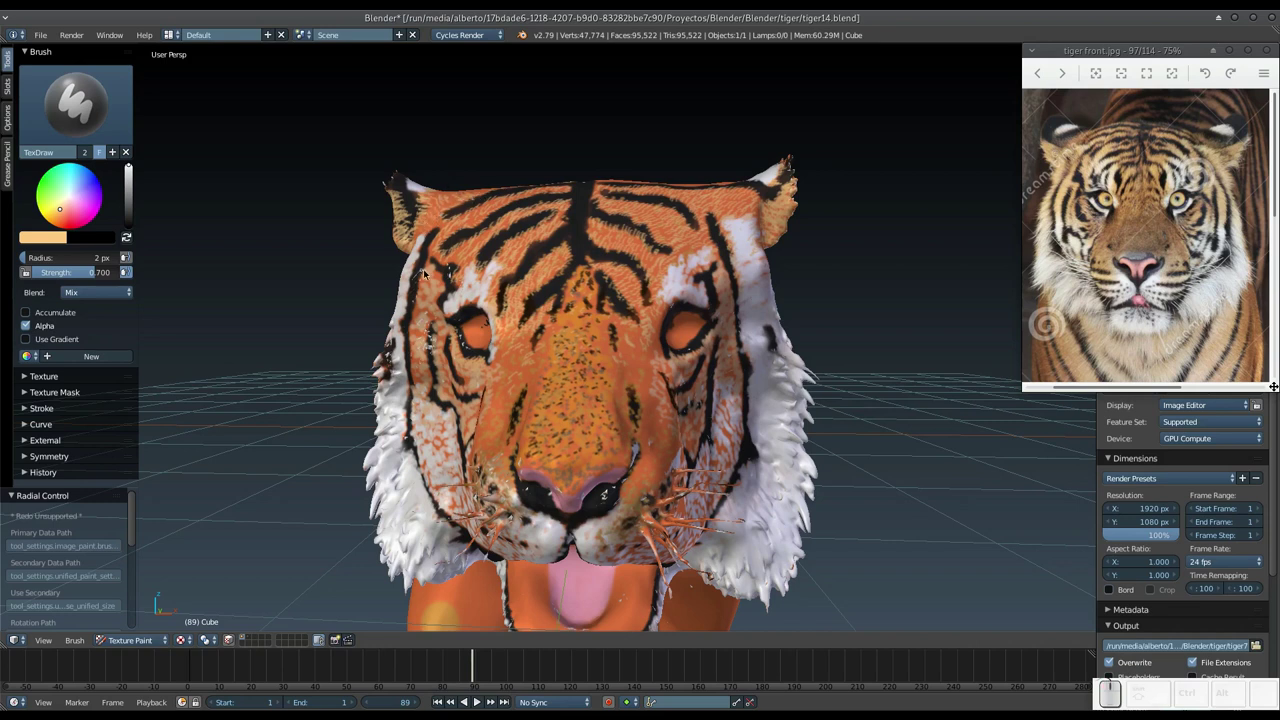
pyautogui.moveTo(422, 247); pyautogui.dragTo(547, 229)
pyautogui.moveTo(749, 222); pyautogui.dragTo(767, 171)
pyautogui.moveTo(765, 173); pyautogui.dragTo(676, 179)
pyautogui.click(419, 186)
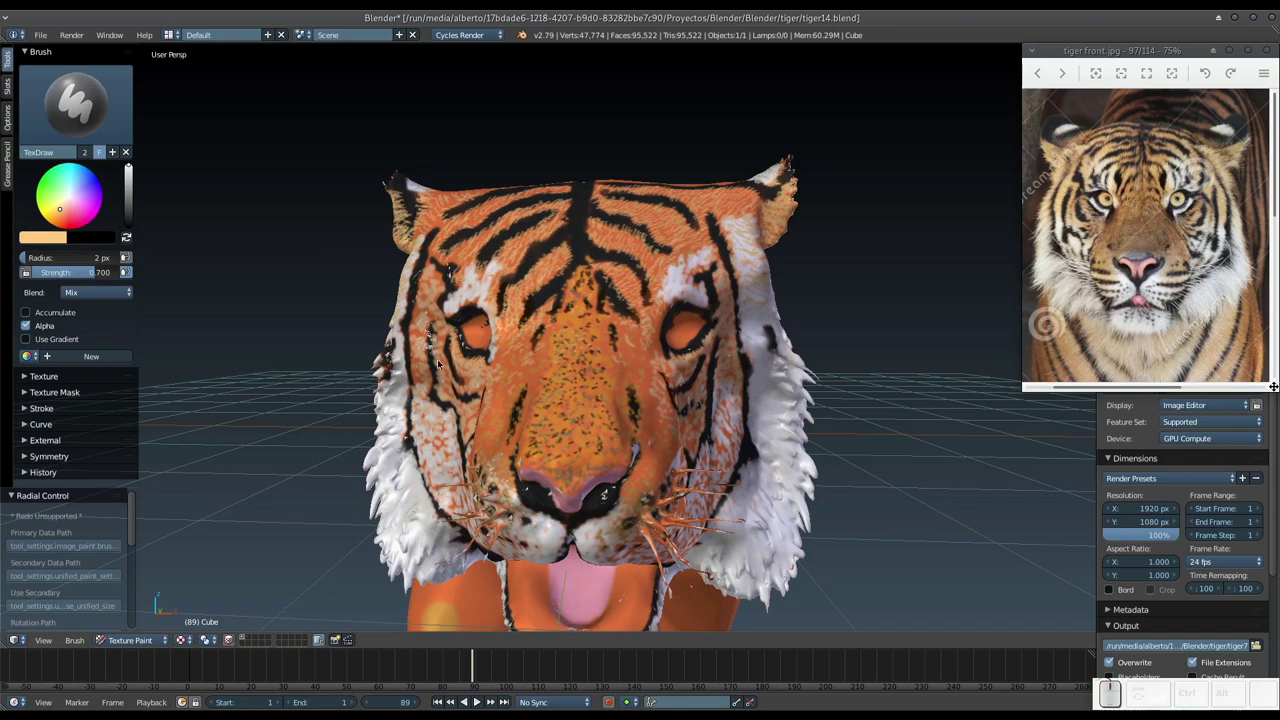
# Add fine fur strokes across the cheeks from slightly turned views.
pyautogui.middleClick(468, 383)
pyautogui.moveTo(503, 266); pyautogui.dragTo(611, 267)
pyautogui.moveTo(691, 265); pyautogui.dragTo(703, 265)
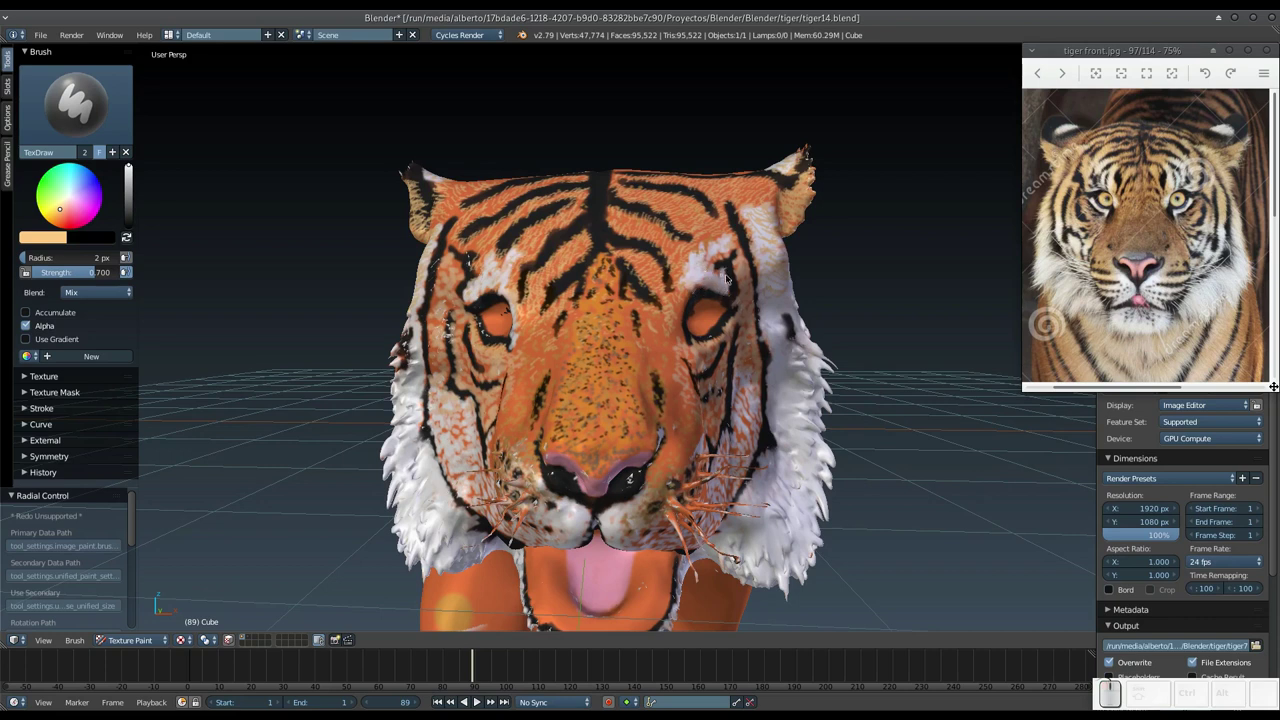
pyautogui.middleClick(744, 324)
pyautogui.moveTo(653, 295); pyautogui.dragTo(693, 294)
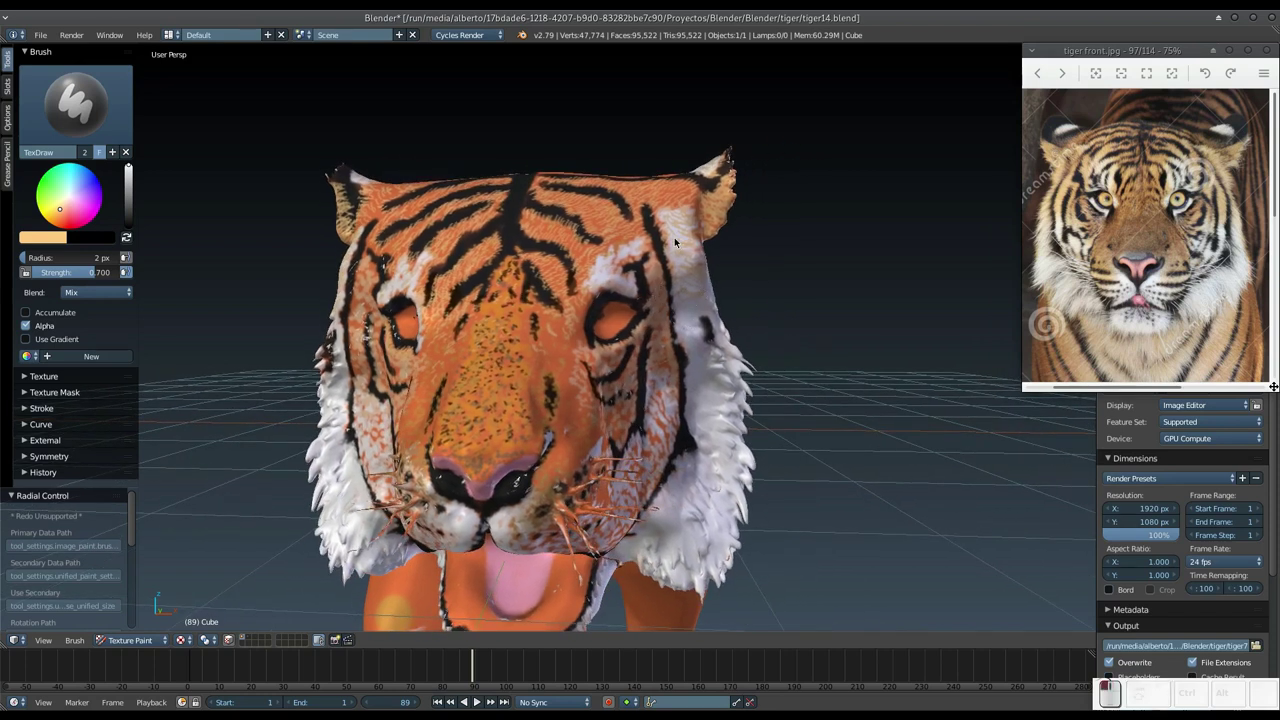
pyautogui.moveTo(678, 218); pyautogui.dragTo(629, 313)
# Paint fur speckles on the whiskered muzzle and cheek, then orbit around the head to review.
pyautogui.middleClick(640, 328)
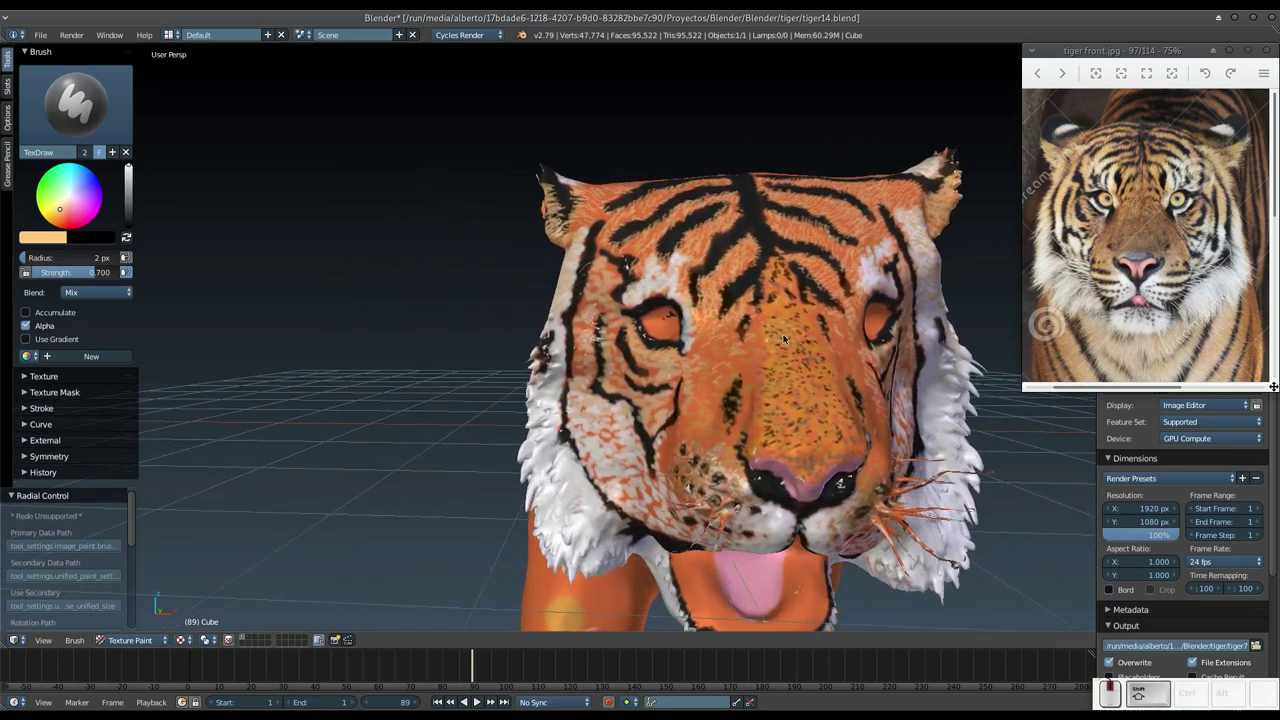
pyautogui.moveTo(585, 318); pyautogui.dragTo(646, 352)
pyautogui.middleClick(639, 353)
pyautogui.moveTo(869, 348); pyautogui.dragTo(876, 347)
pyautogui.moveTo(860, 362); pyautogui.dragTo(787, 397)
pyautogui.middleClick(706, 423)
pyautogui.middleClick(678, 392)
pyautogui.middleClick(680, 394)
pyautogui.middleClick(679, 344)
# Dab a cluster of short pale fur strokes across one cheek and under the chin, undoing a stray dab.
pyautogui.middleClick(669, 413)
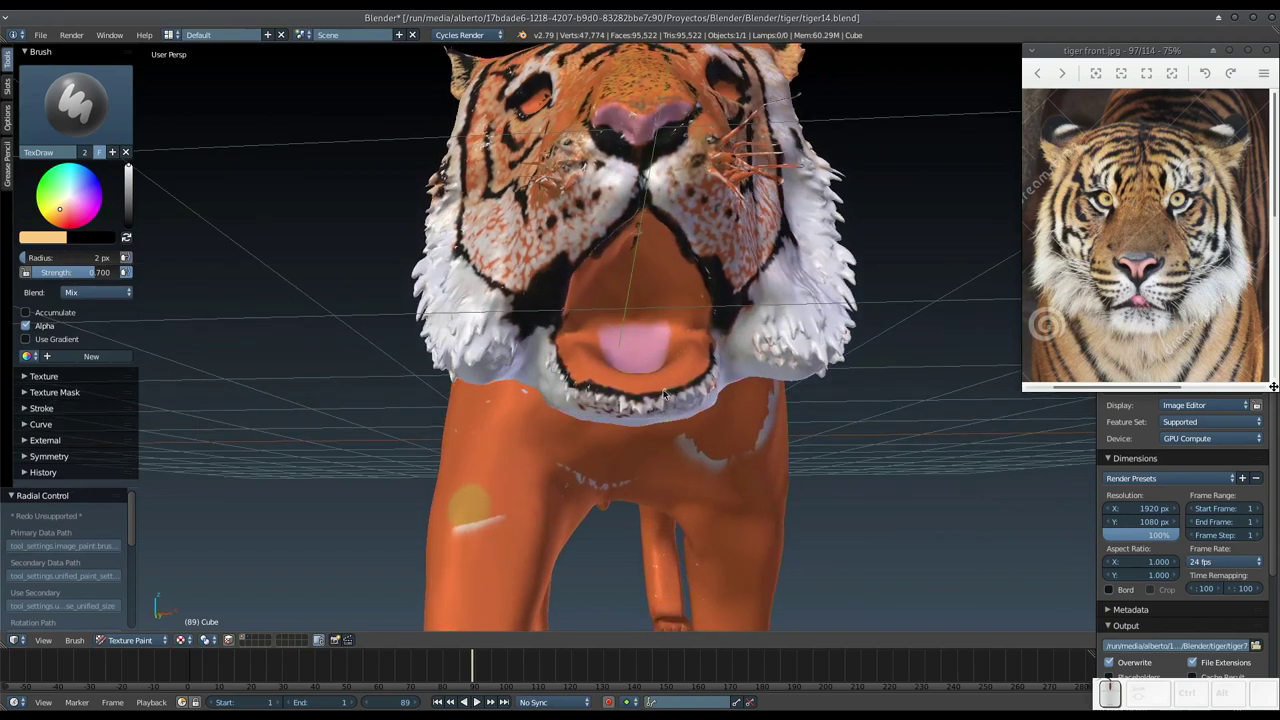
pyautogui.middleClick(670, 396)
pyautogui.middleClick(667, 444)
pyautogui.click(583, 412)
pyautogui.click(568, 457)
pyautogui.press('ctrl+z')
pyautogui.click(581, 413)
pyautogui.click(559, 426)
pyautogui.click(561, 400)
pyautogui.click(550, 371)
pyautogui.click(529, 366)
pyautogui.click(600, 428)
pyautogui.click(581, 434)
pyautogui.click(551, 437)
# Dab short fur strokes over the opposite cheek and beside the eye.
pyautogui.middleClick(601, 436)
pyautogui.click(766, 444)
pyautogui.click(760, 471)
pyautogui.click(766, 439)
pyautogui.click(798, 410)
pyautogui.click(796, 450)
pyautogui.click(778, 454)
pyautogui.click(801, 403)
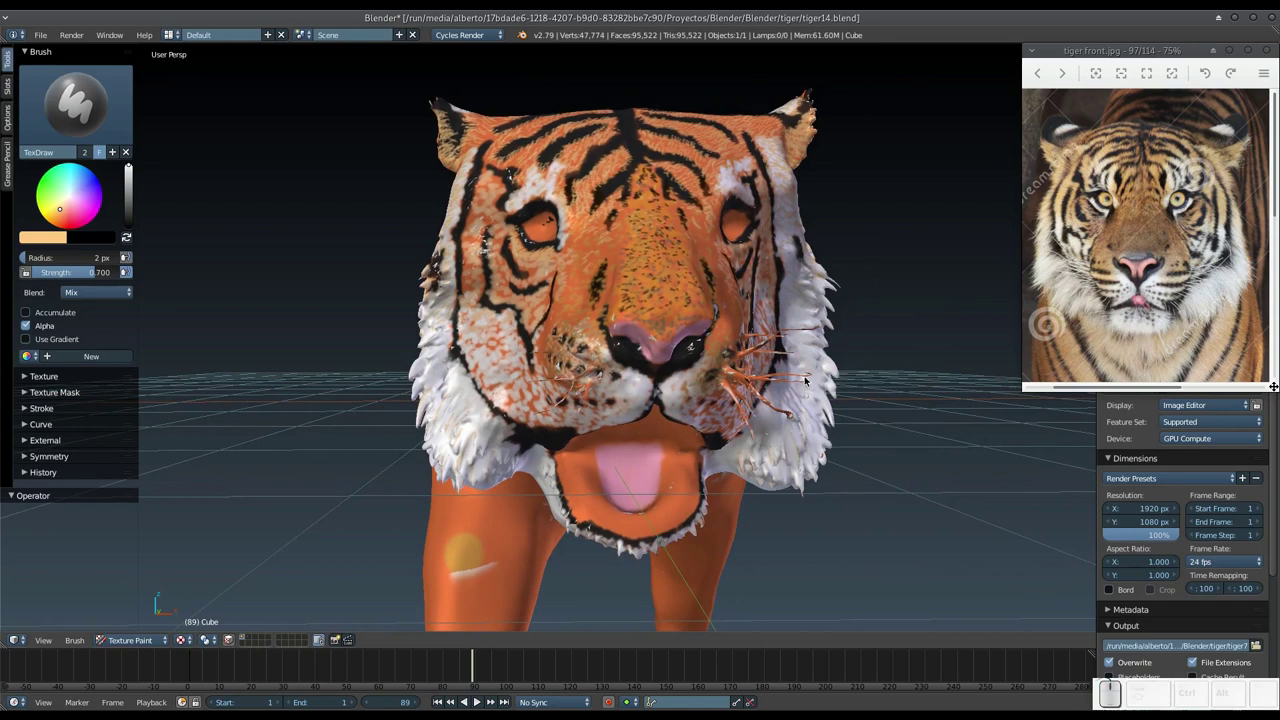
pyautogui.middleClick(802, 387)
pyautogui.click(811, 381)
pyautogui.click(809, 367)
pyautogui.click(824, 366)
pyautogui.click(822, 349)
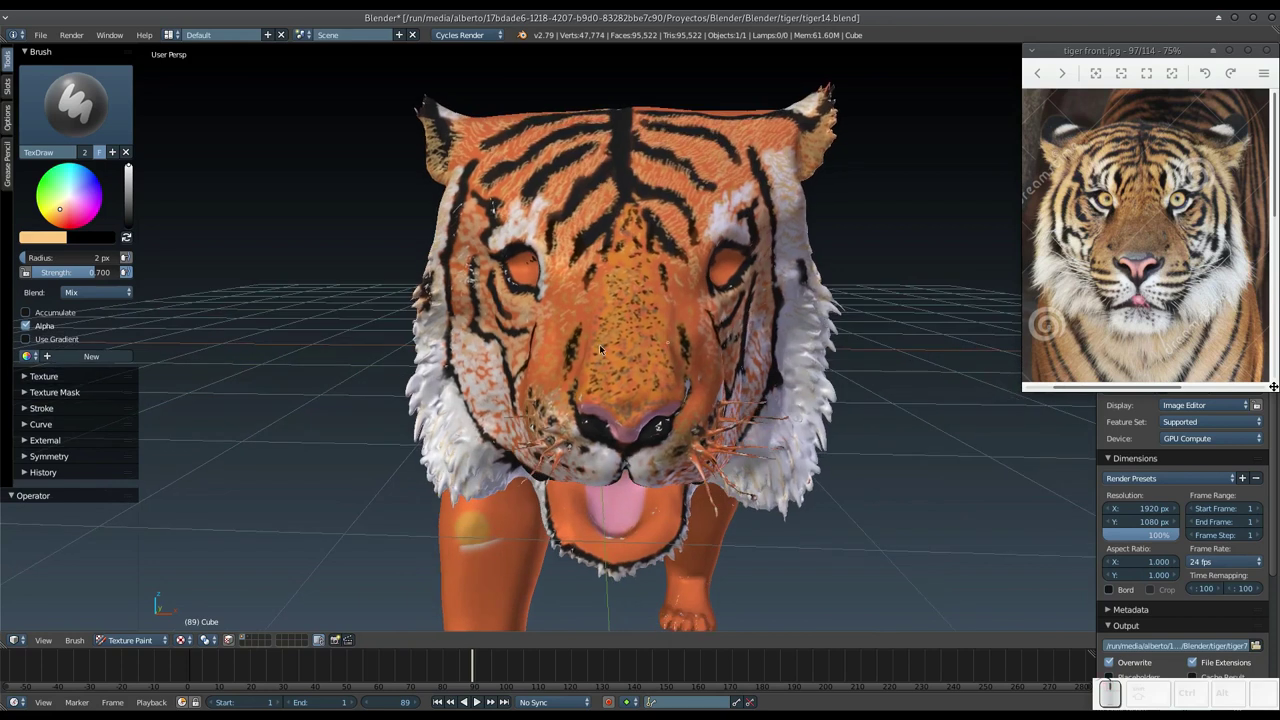
# Paint fine hair strokes and speckles along both sides of the muzzle and cheeks.
pyautogui.moveTo(431, 316); pyautogui.dragTo(428, 378)
pyautogui.click(417, 379)
pyautogui.click(432, 381)
pyautogui.click(426, 406)
pyautogui.click(449, 397)
pyautogui.click(435, 337)
pyautogui.moveTo(439, 316); pyautogui.dragTo(436, 321)
pyautogui.click(798, 322)
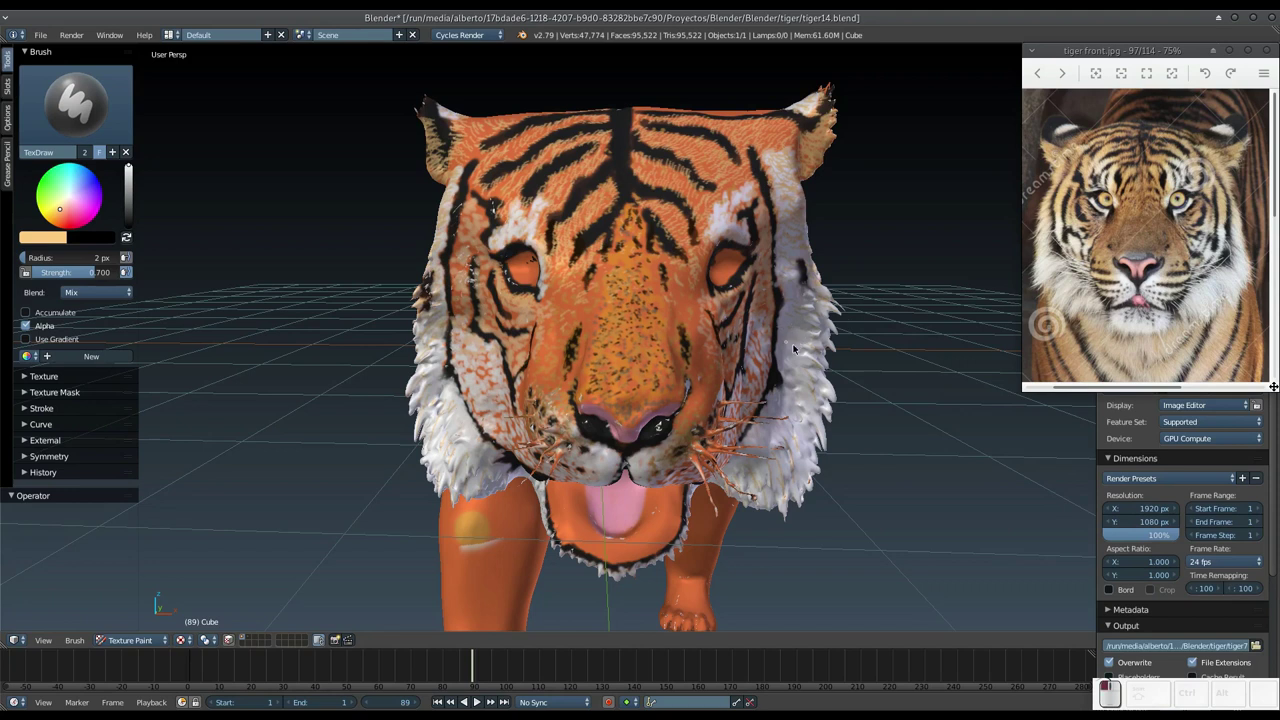
pyautogui.moveTo(797, 372); pyautogui.dragTo(793, 393)
pyautogui.moveTo(795, 394); pyautogui.dragTo(782, 427)
pyautogui.click(820, 421)
pyautogui.click(825, 431)
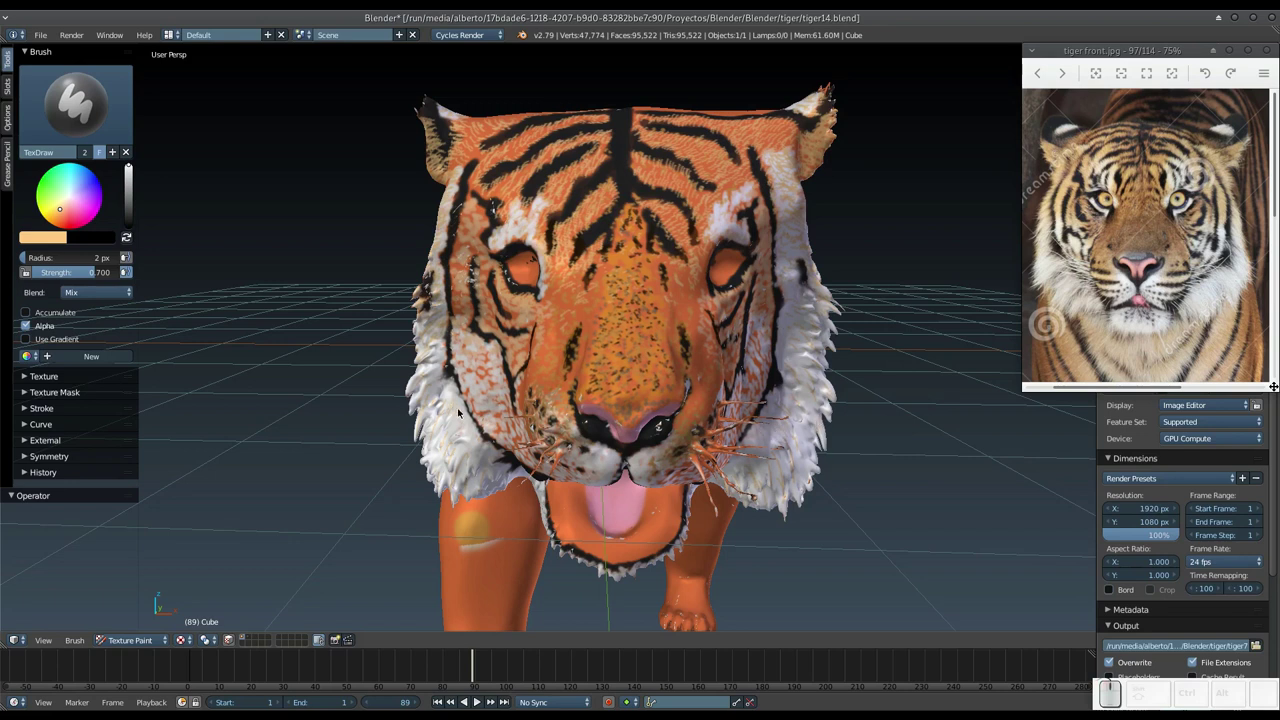
pyautogui.moveTo(463, 420); pyautogui.dragTo(438, 373)
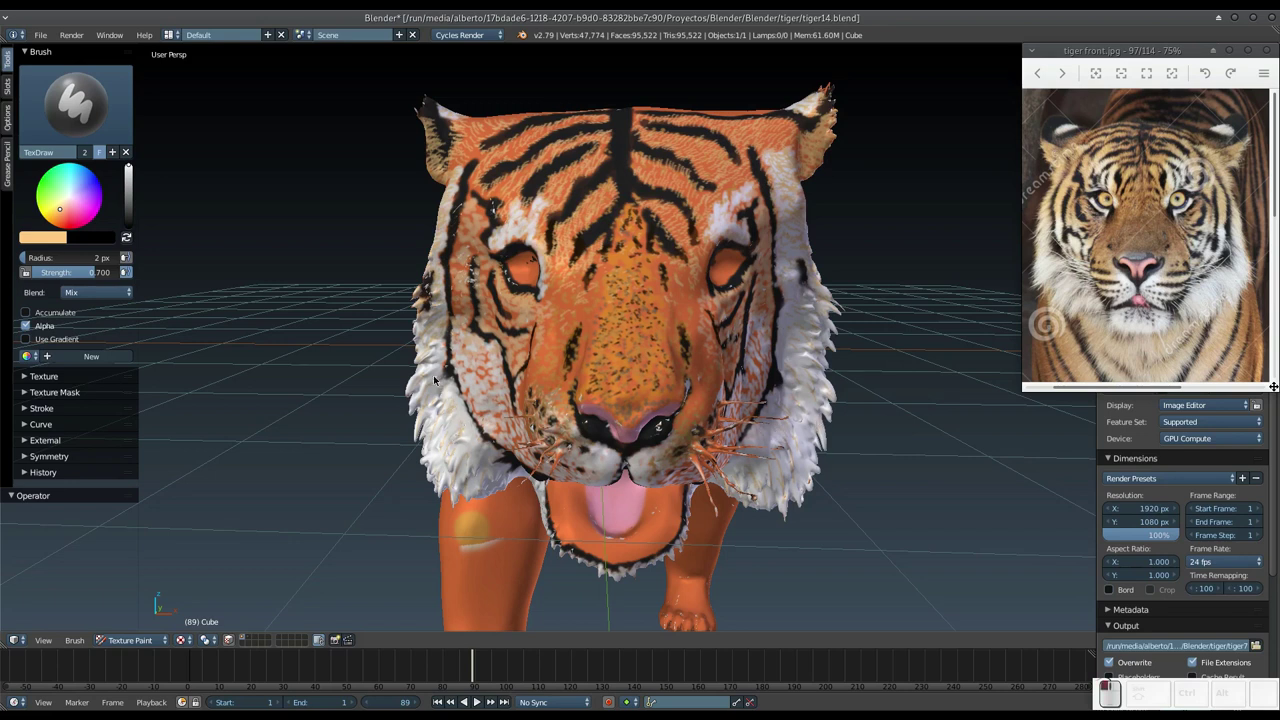
pyautogui.click(429, 409)
pyautogui.click(457, 423)
# Add a final fur dab on the nose bridge while checking the face from new angles.
pyautogui.middleClick(546, 408)
pyautogui.middleClick(605, 358)
pyautogui.click(578, 395)
pyautogui.middleClick(676, 414)
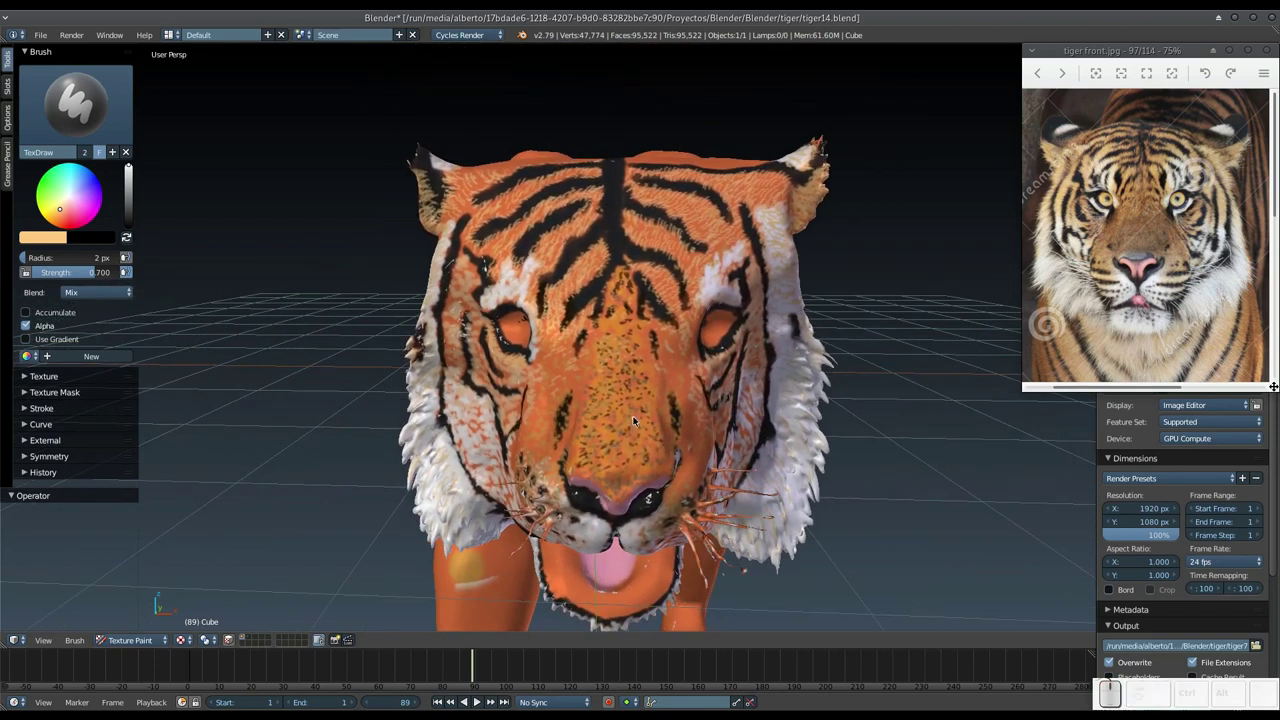
# Dab fur on the forehead and paint thin hair strokes across the left side of the crown.
pyautogui.click(613, 383)
pyautogui.click(597, 350)
pyautogui.moveTo(486, 263); pyautogui.dragTo(625, 231)
pyautogui.moveTo(623, 236); pyautogui.dragTo(597, 248)
pyautogui.moveTo(585, 244); pyautogui.dragTo(509, 255)
pyautogui.moveTo(507, 249); pyautogui.dragTo(504, 305)
# Paint long fine fur strokes sweeping across the crown between the black stripes.
pyautogui.moveTo(498, 291); pyautogui.dragTo(620, 239)
pyautogui.moveTo(617, 242); pyautogui.dragTo(734, 260)
pyautogui.moveTo(730, 261); pyautogui.dragTo(604, 274)
pyautogui.click(604, 277)
pyautogui.moveTo(539, 289); pyautogui.dragTo(539, 253)
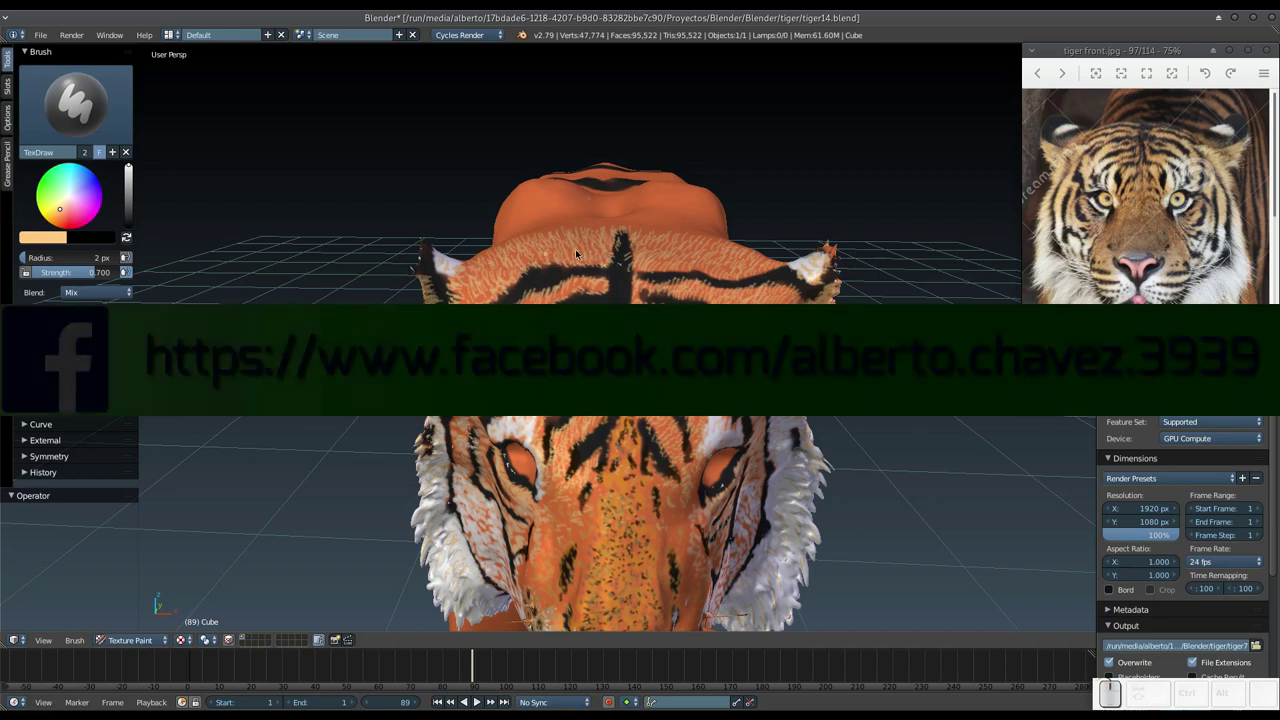
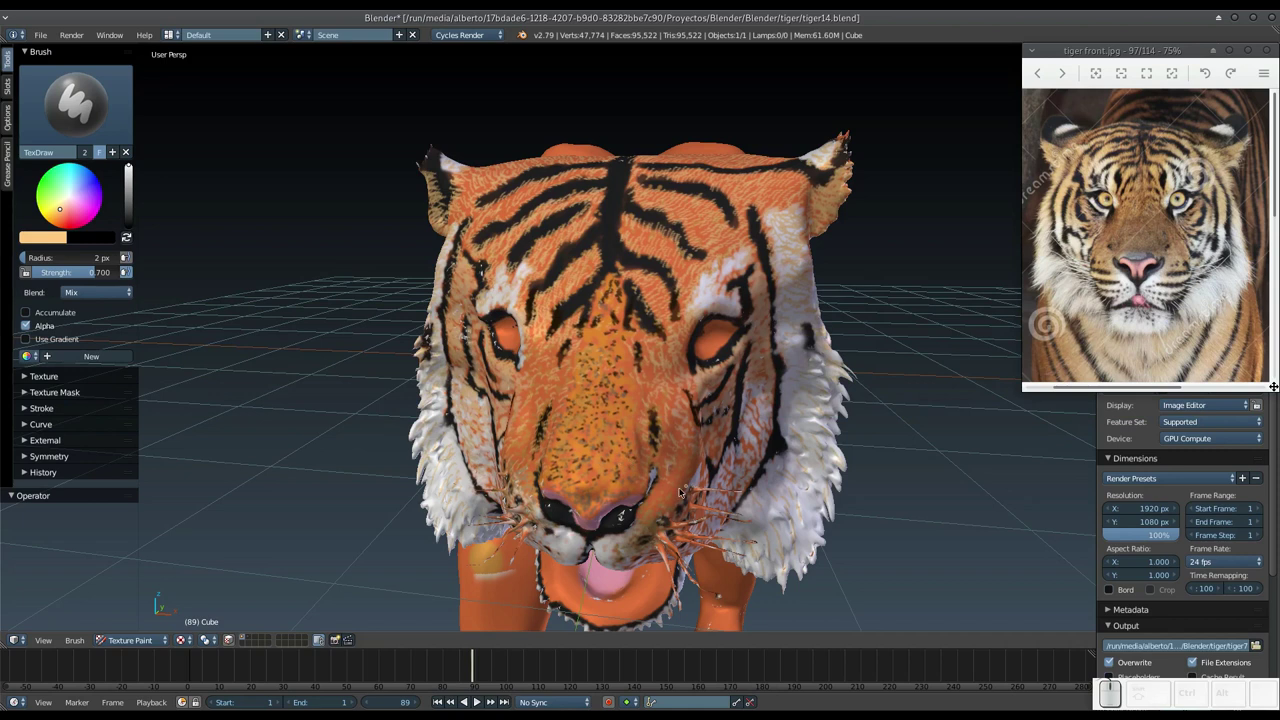
# Paint the last few fine fur strokes around the tiger's face.
pyautogui.moveTo(675, 491); pyautogui.dragTo(634, 372)
pyautogui.moveTo(625, 355); pyautogui.dragTo(602, 300)
pyautogui.moveTo(598, 294); pyautogui.dragTo(654, 424)
pyautogui.middleClick(657, 418)
pyautogui.middleClick(665, 395)
pyautogui.moveTo(596, 339); pyautogui.dragTo(604, 316)
# Start a Save As with Shift+Ctrl+S to store the tiger under a new name.
pyautogui.press('ctrl+shift+s')
pyautogui.press('KP_Subtract')
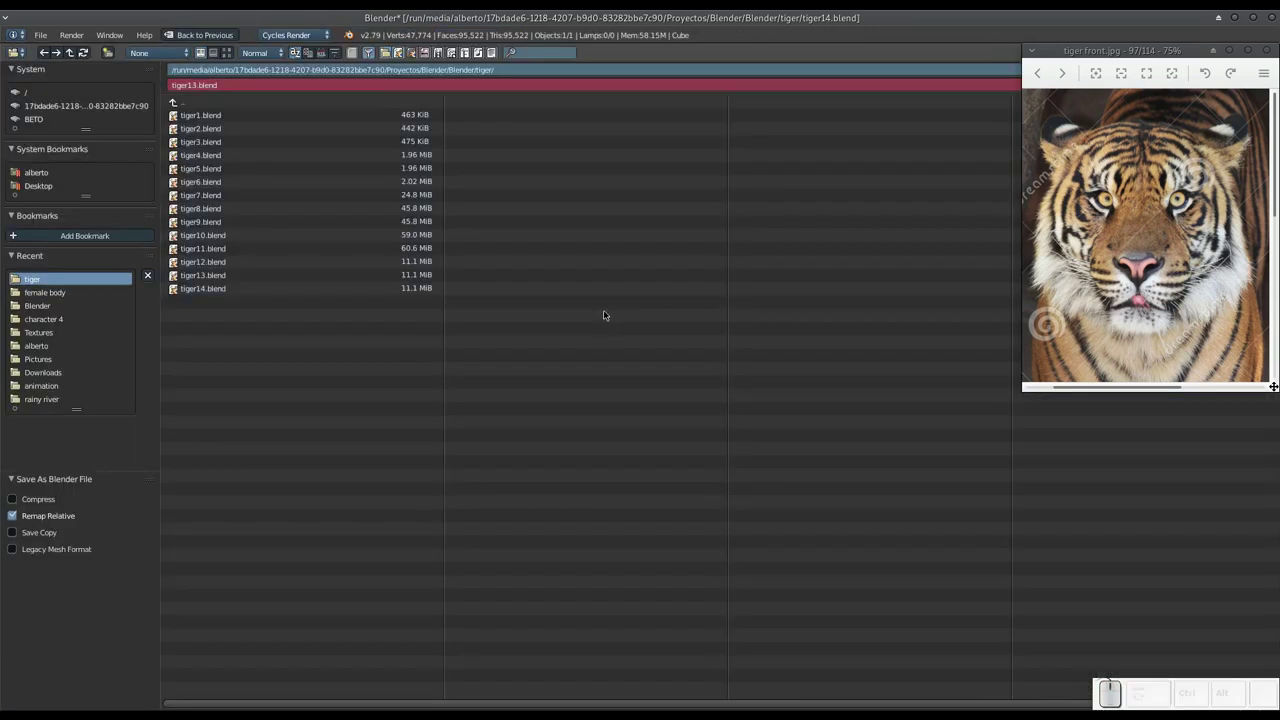
# Increment the file name to tiger15.blend and save the painted tiger.
pyautogui.press('KP_Add')
pyautogui.press('KP_Add')
pyautogui.press('KP_Enter')
pyautogui.click(625, 374)
pyautogui.middleClick(613, 333)
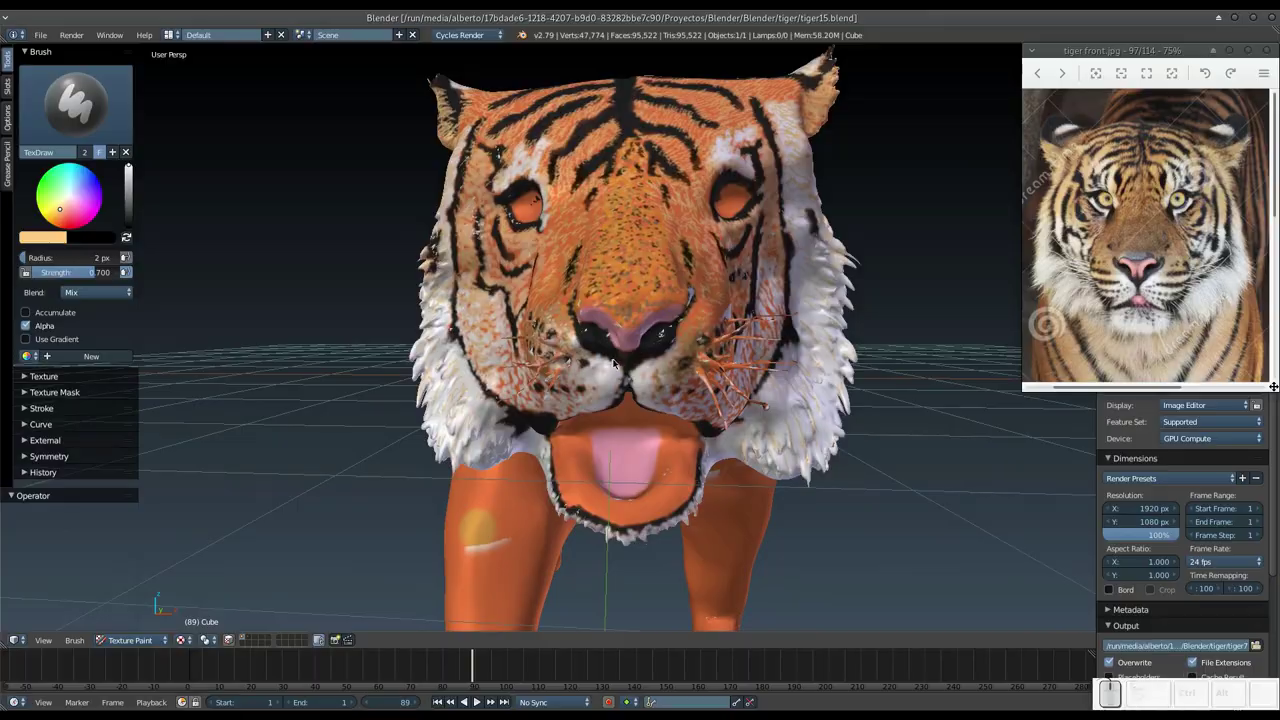